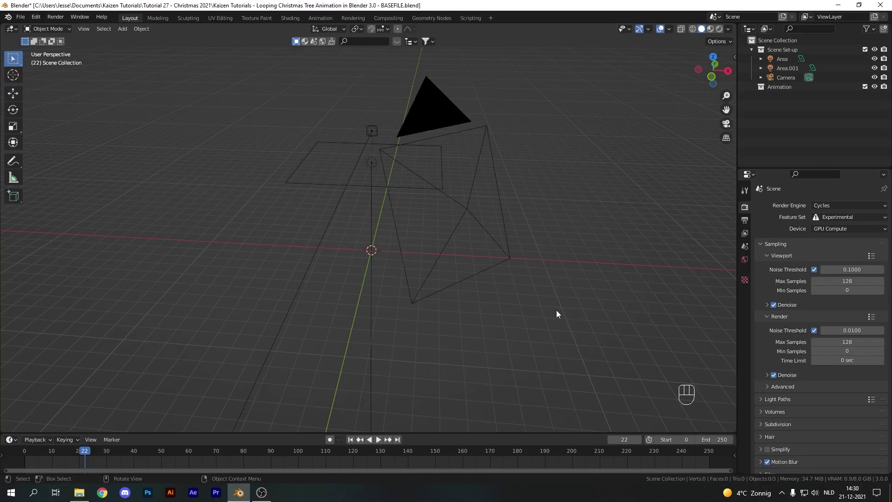
Add a cylinder and raise its geometry 2 units on Z so its base sits at the origin.
key(shift+a)
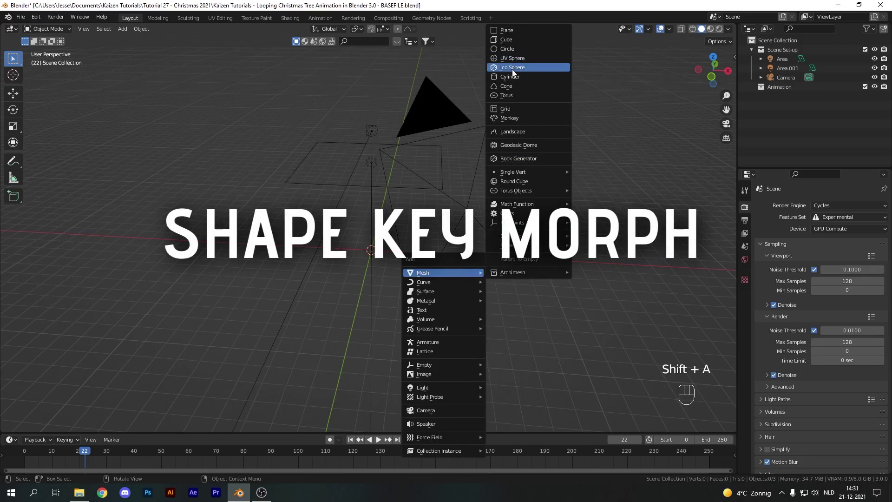
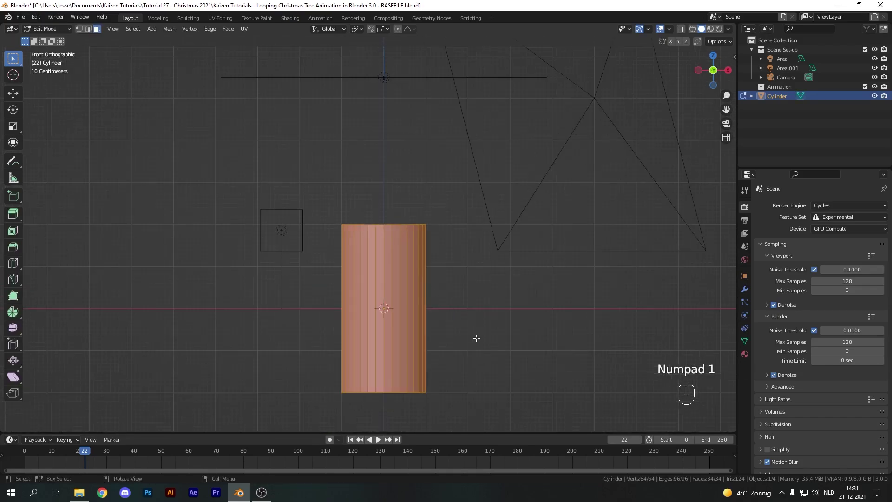
key(g)
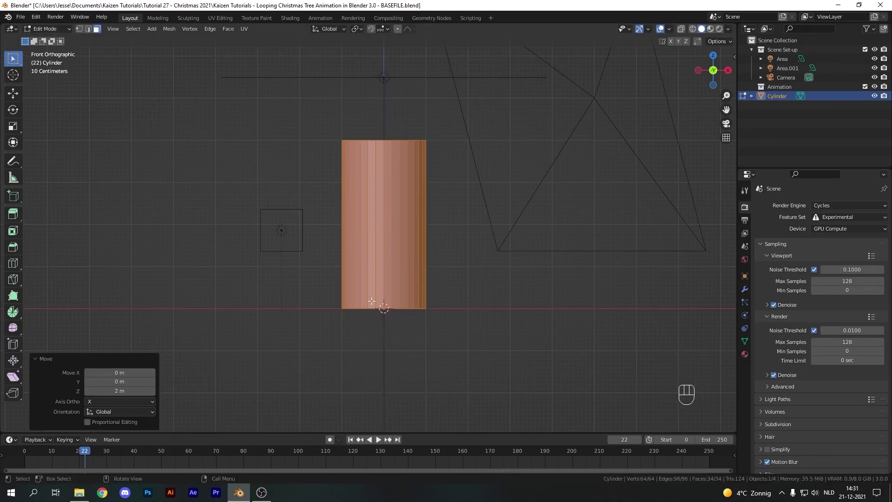
key(Tab)
click(378, 192)
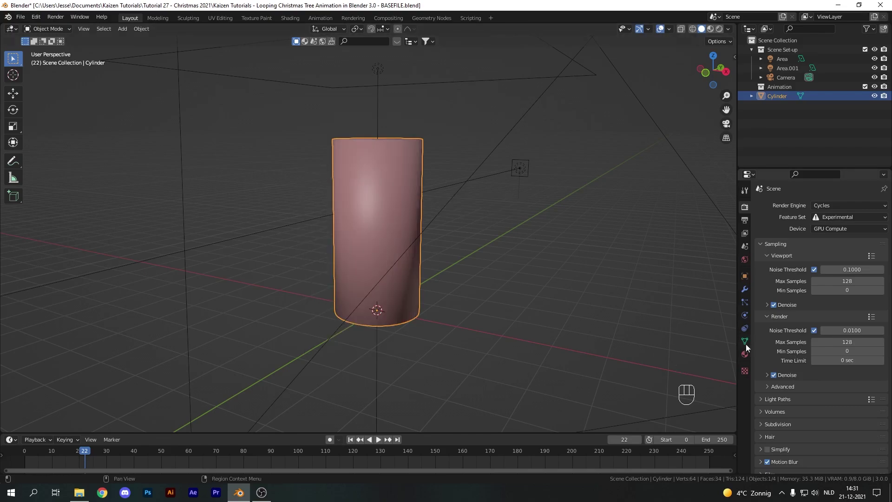
Cut six evenly spaced horizontal edge loops along the cylinder's height and return to Object Mode.
click(775, 391)
click(813, 404)
click(775, 390)
key(Tab)
click(94, 31)
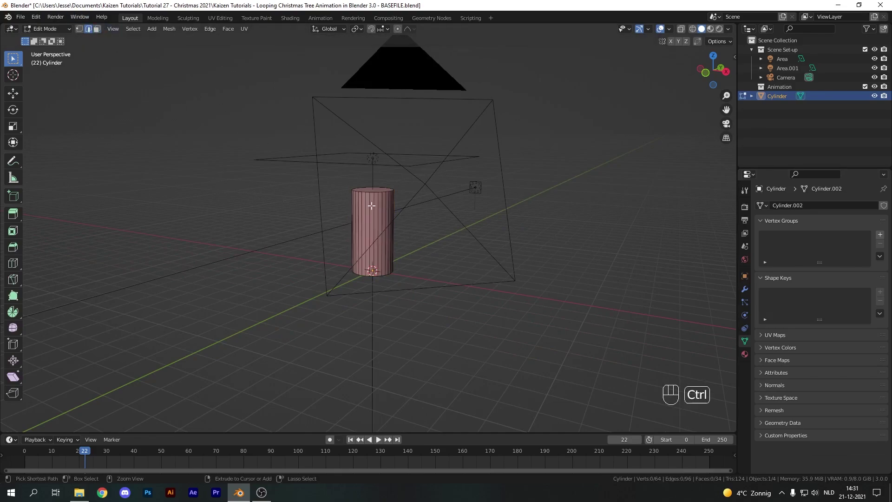
key(ctrl+r)
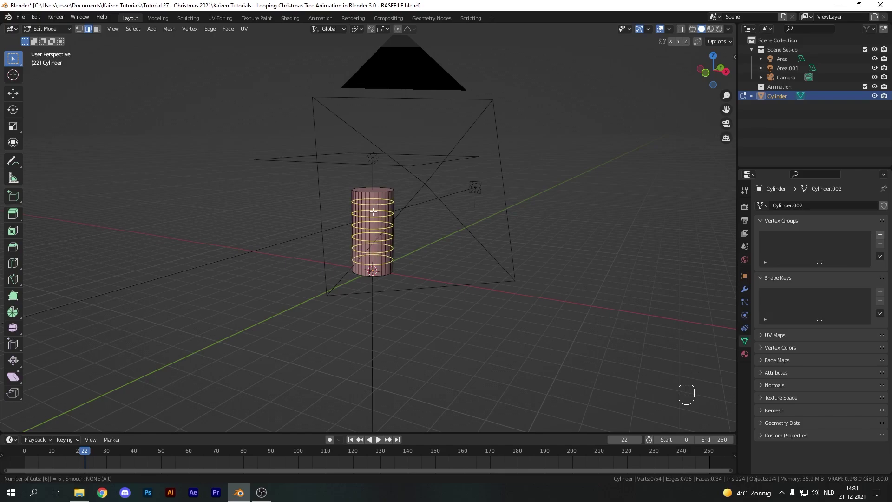
drag(330, 196, 320, 209)
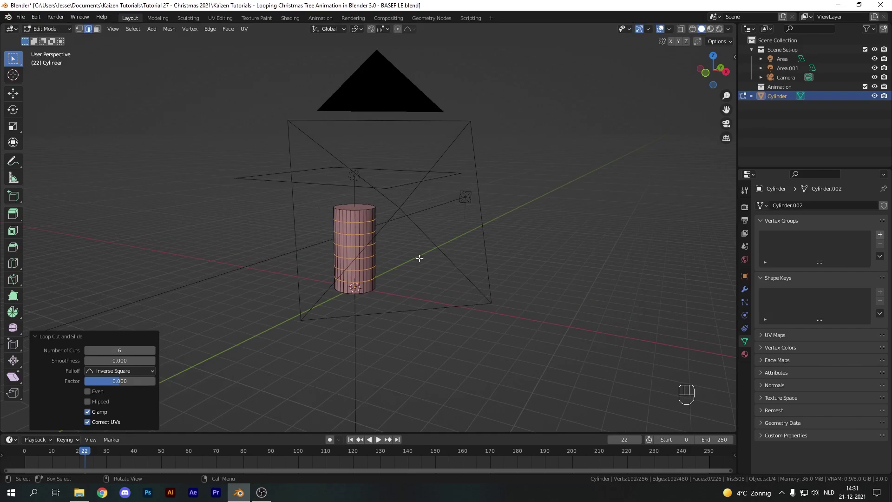
key(Tab)
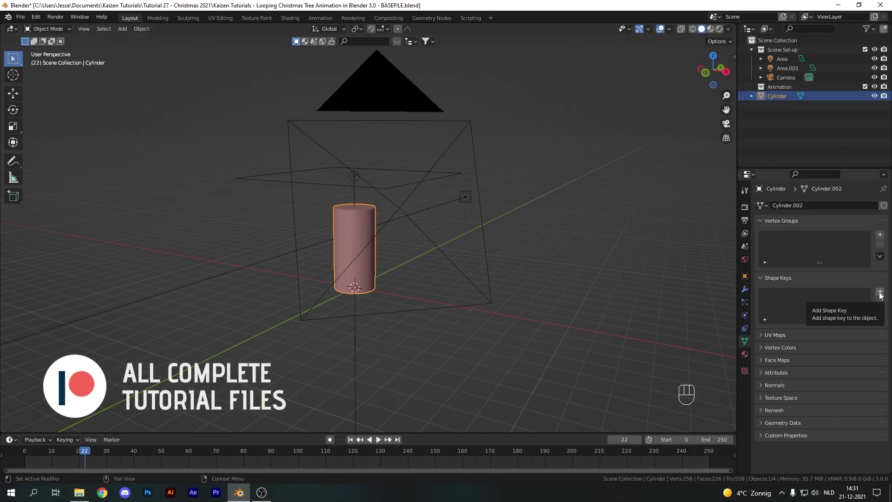
Add a Basis shape key and a second key named Tree, previewing its Value at about one third.
click(882, 296)
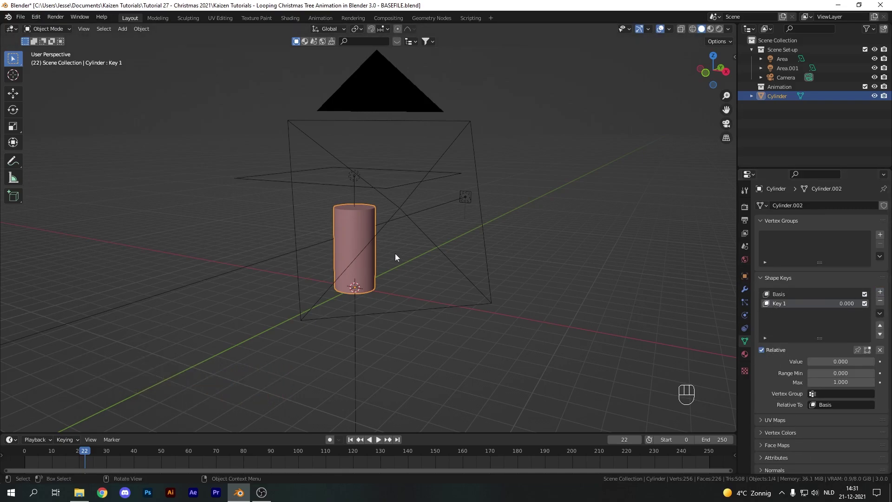
key(Tab)
click(355, 251)
key(s)
key(Tab)
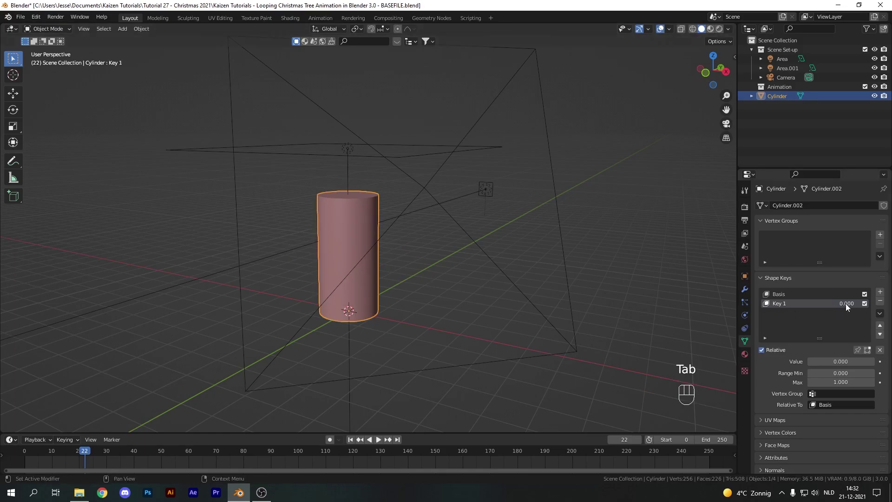
drag(848, 307, 808, 304)
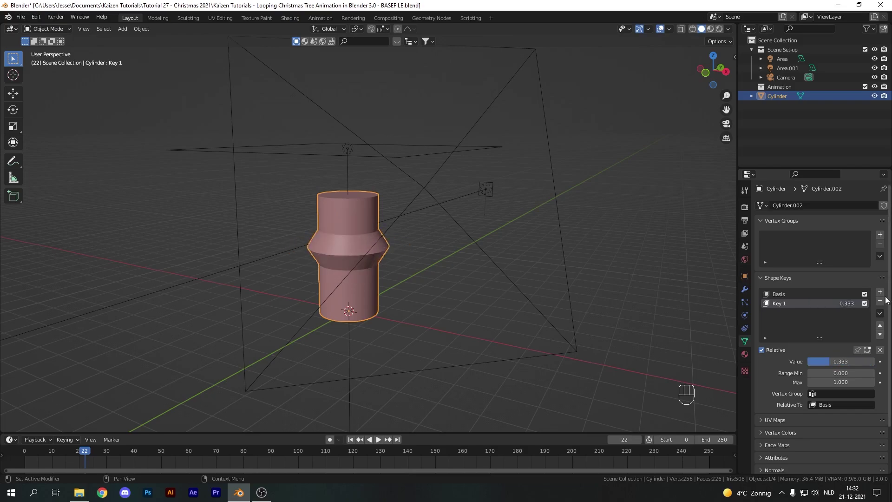
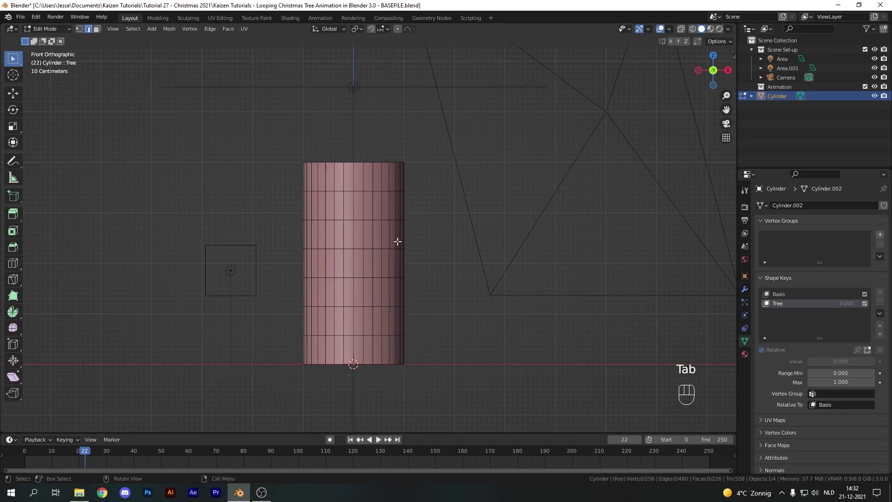
In wireframe local view, scale the top edge loop to a point with Root proportional falloff, forming a cone.
key(z)
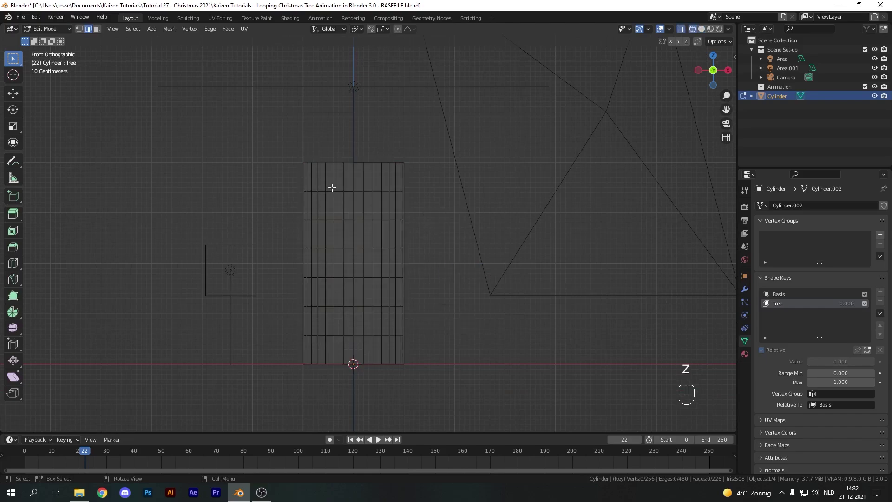
key(KP_Divide)
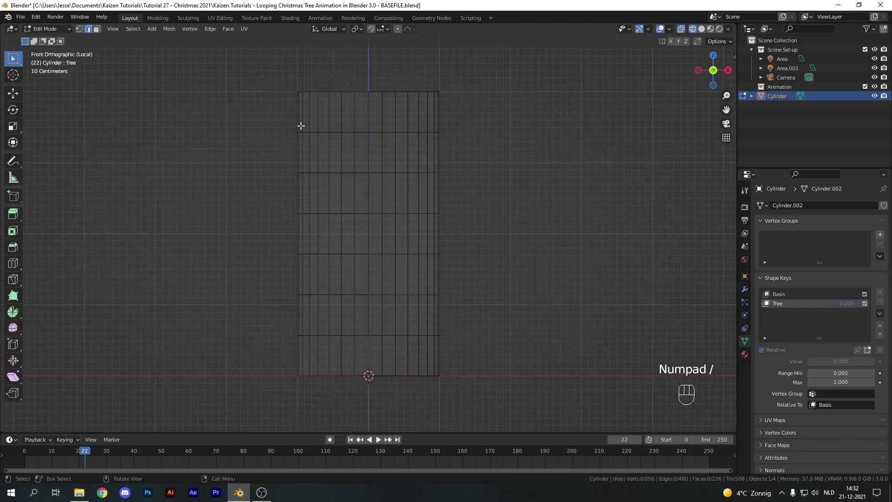
drag(389, 207, 369, 222)
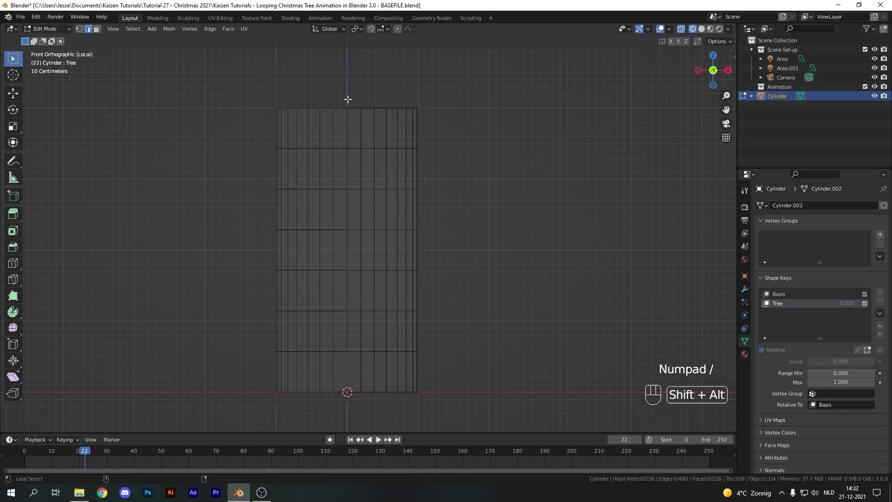
click(341, 106)
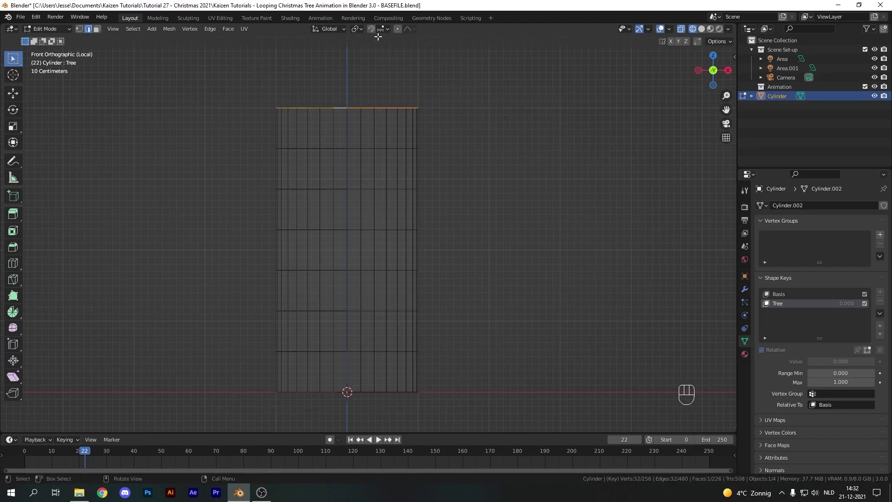
click(400, 33)
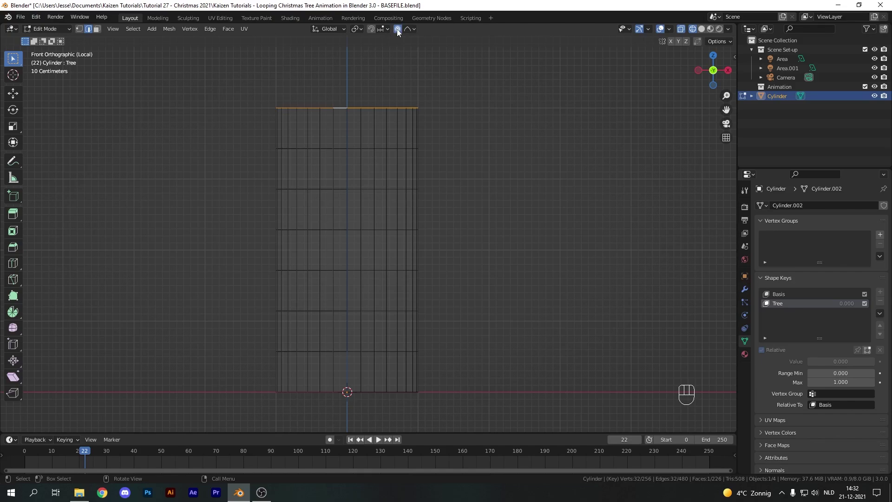
drag(377, 96, 501, 161)
key(s)
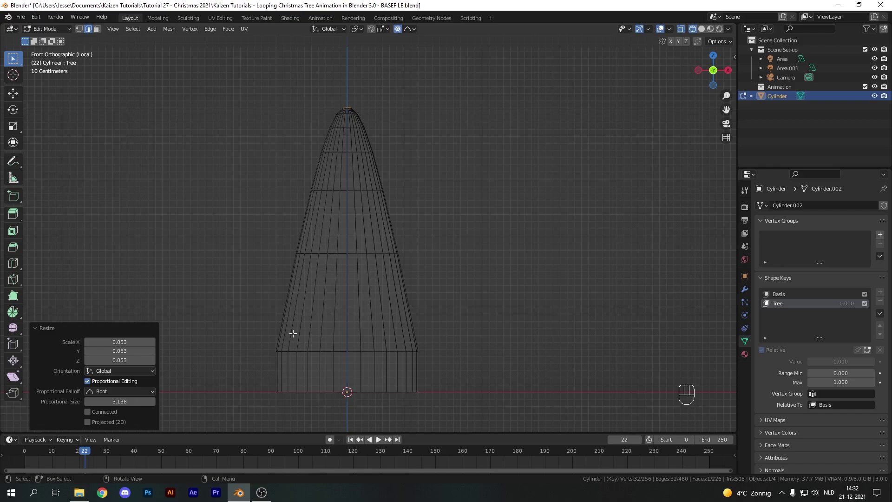
click(520, 257)
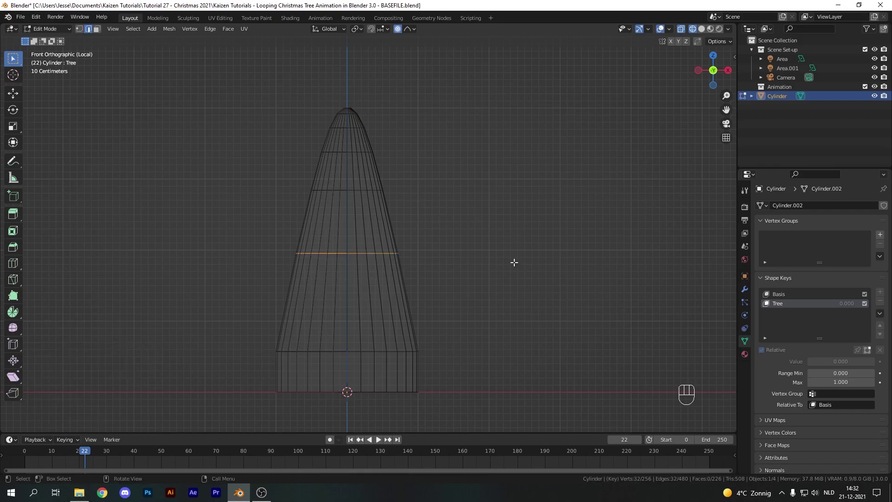
Slide the middle edge loops along the cone's surface to mark the tier boundaries.
key(g)
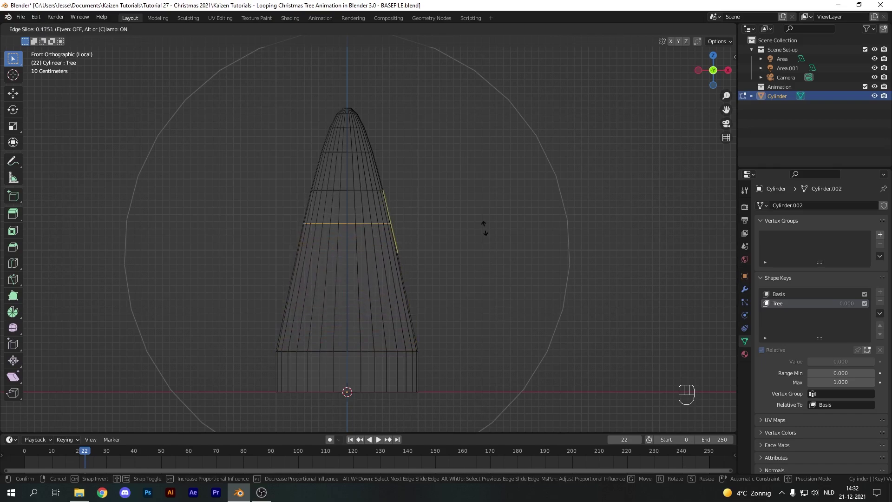
click(400, 33)
key(g)
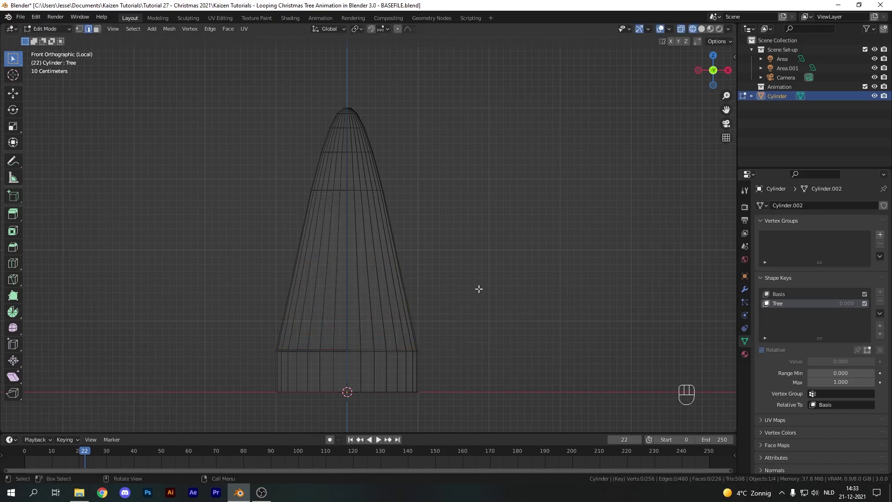
key(g)
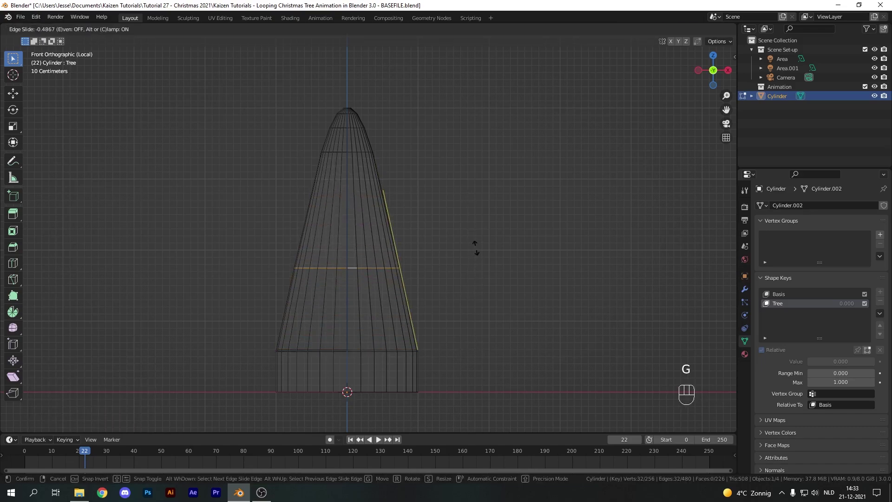
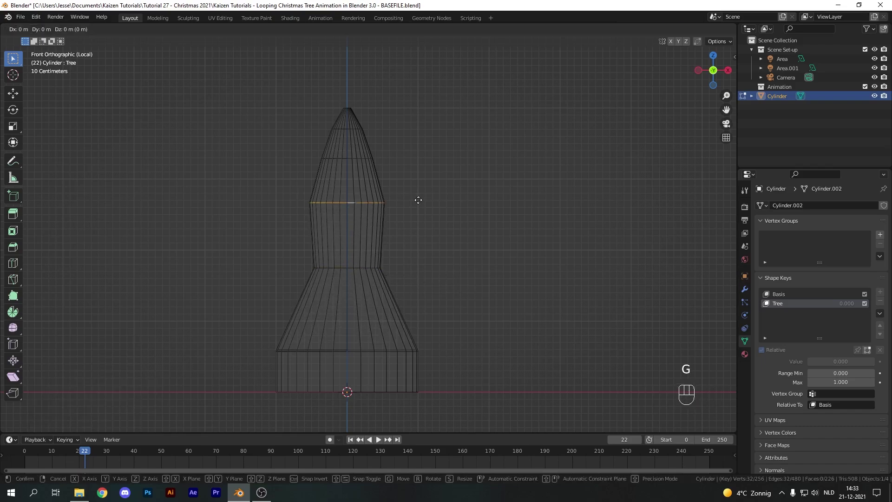
key(s)
key(g)
Pull rings straight down and widen them so the tiers flare out with overhanging ledges.
click(345, 154)
drag(471, 166, 354, 154)
key(g)
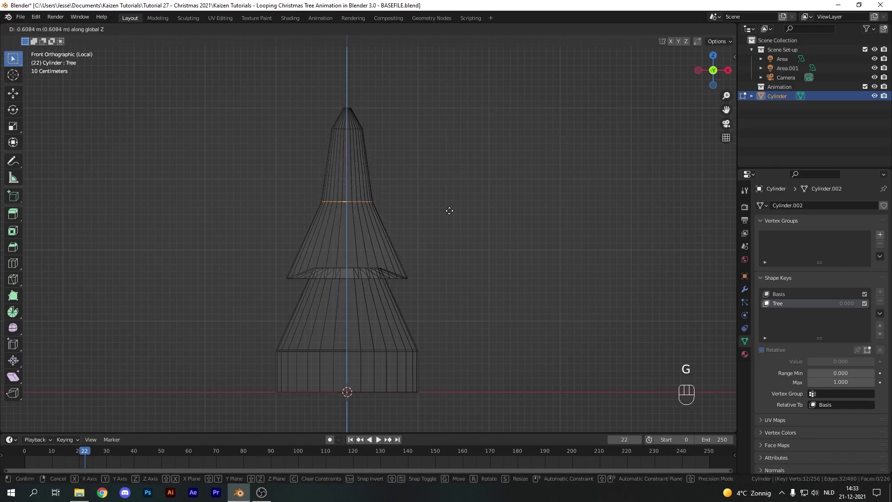
key(s)
click(447, 156)
click(347, 126)
key(s)
key(g)
key(s)
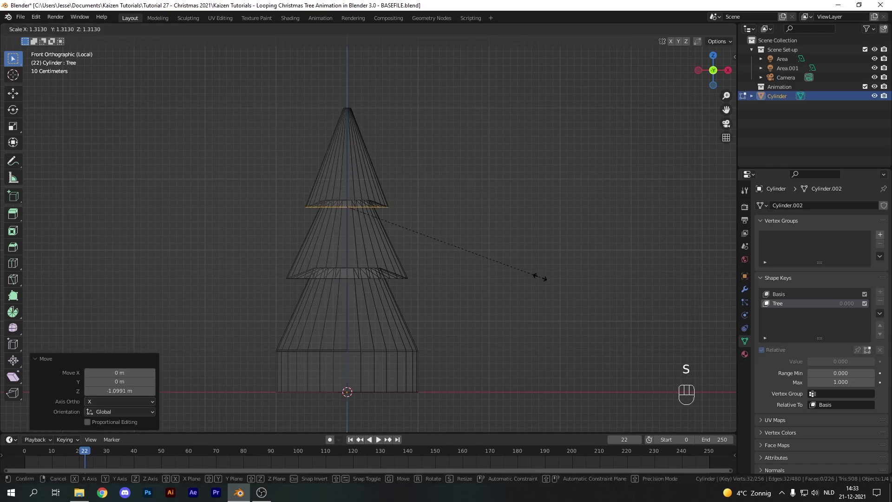
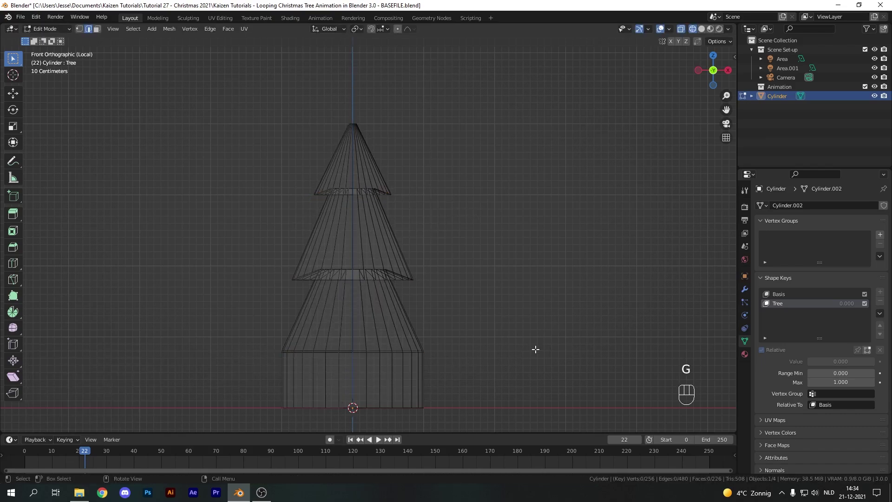
Scale the trunk faces to 0.145 on X and Y and return to a solid perspective view.
click(100, 32)
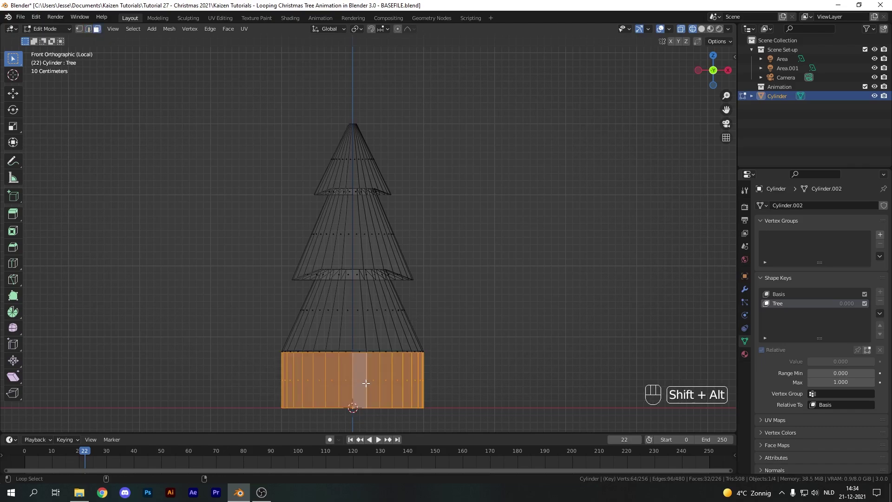
key(s)
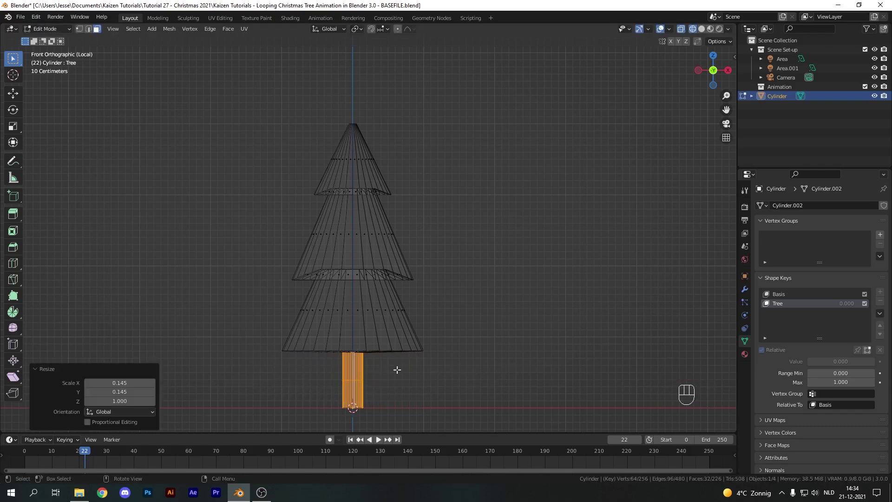
key(Tab)
key(z)
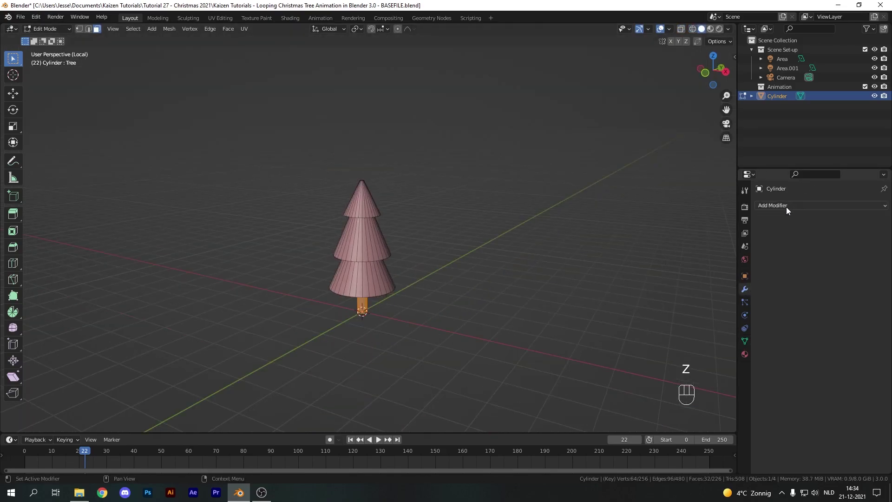
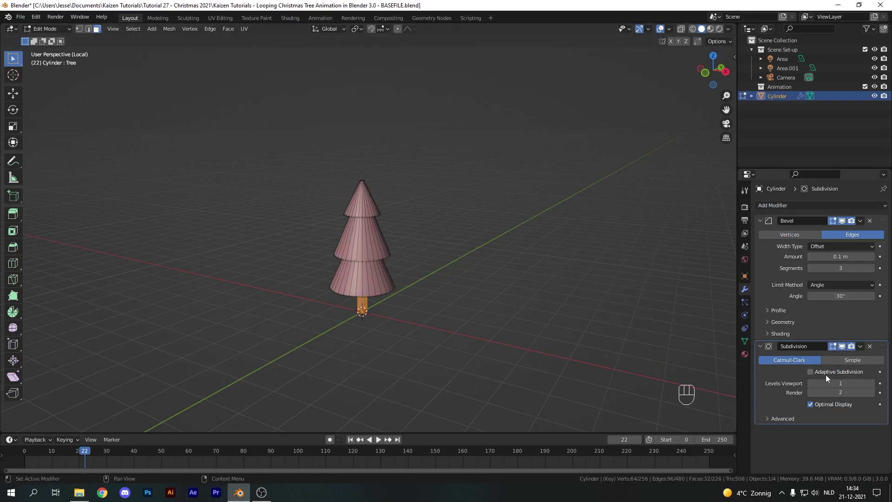
Set Cycles to the Experimental feature set on GPU and enable Adaptive Subdivision alongside the Bevel modifier.
click(826, 375)
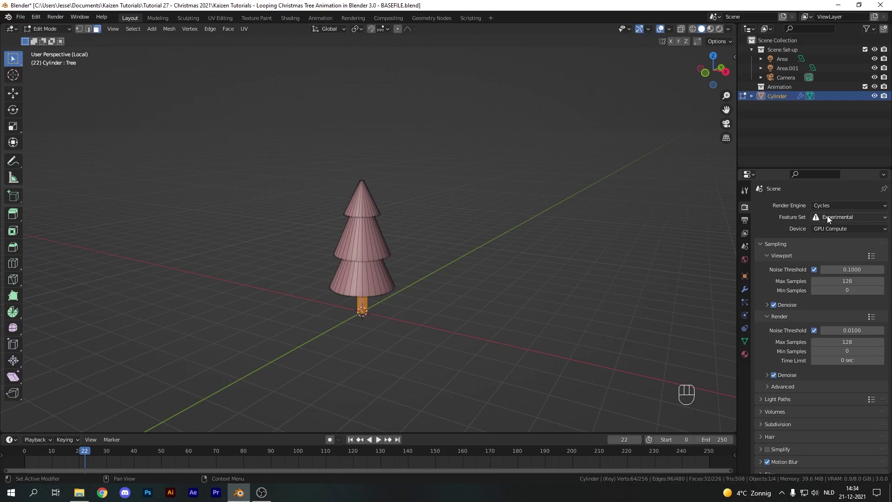
drag(829, 206, 784, 223)
drag(835, 221, 797, 220)
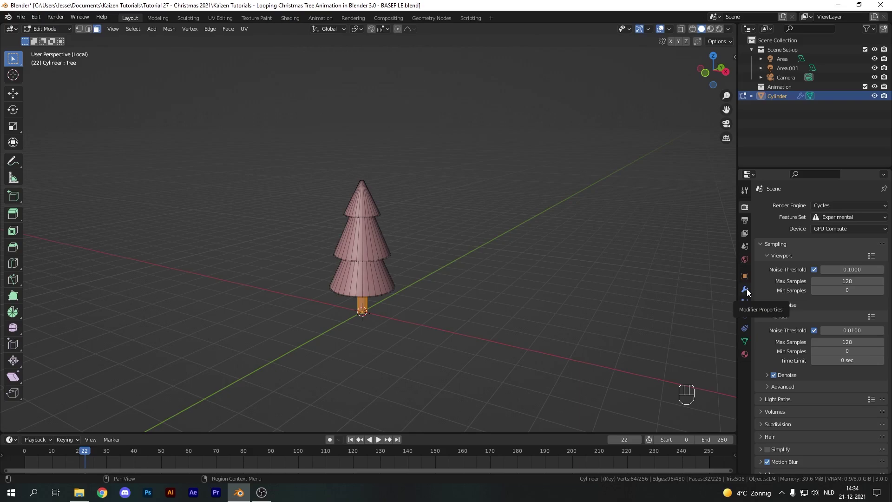
key(Tab)
Keyframe the Tree shape key 0→1 over frames 30–50 and Location X from -12.732 at frame 0 to 0 at frame 30.
click(746, 344)
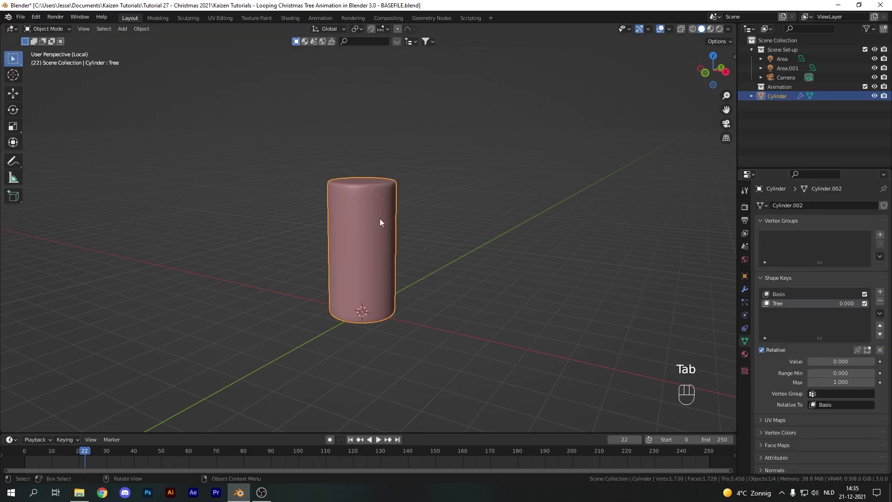
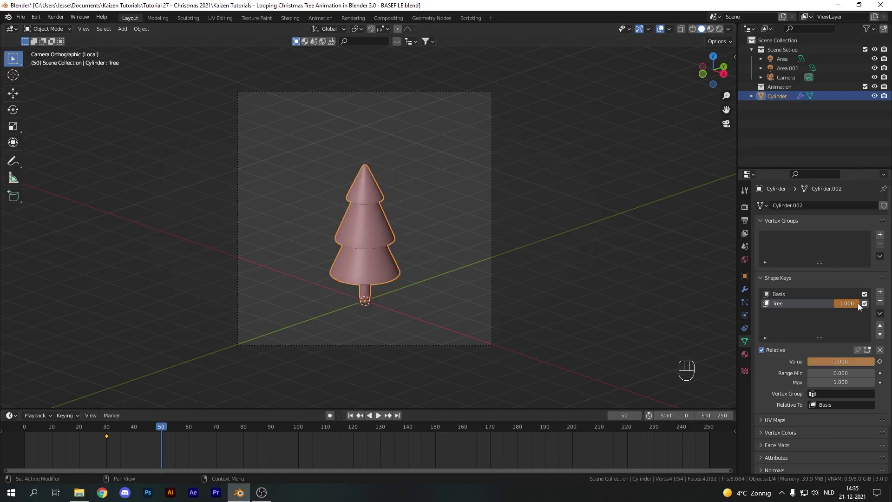
key(i)
click(94, 434)
drag(91, 429, 40, 432)
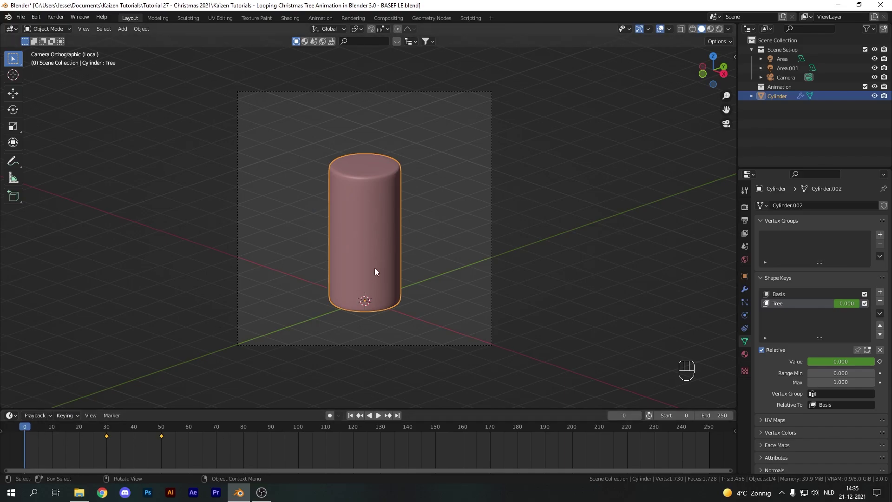
key(g)
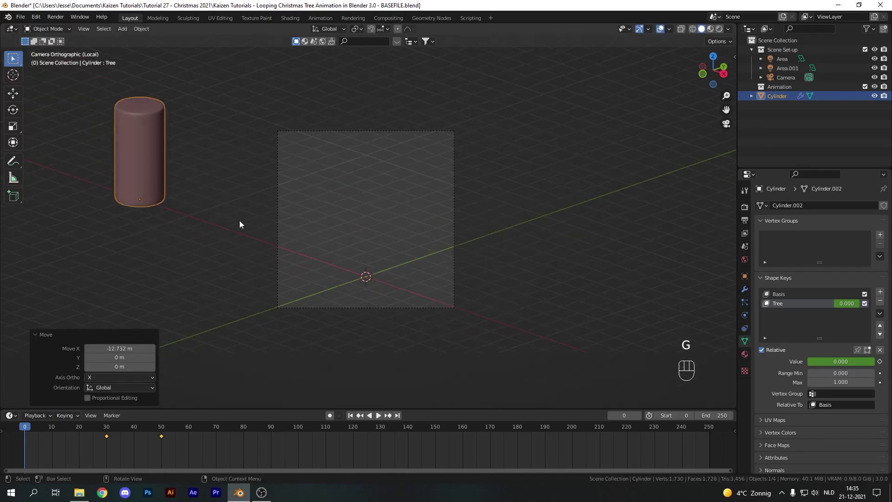
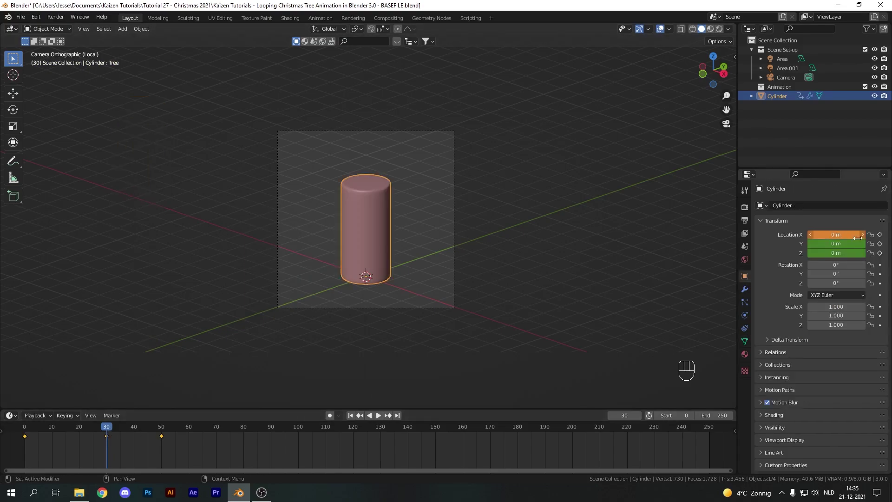
key(i)
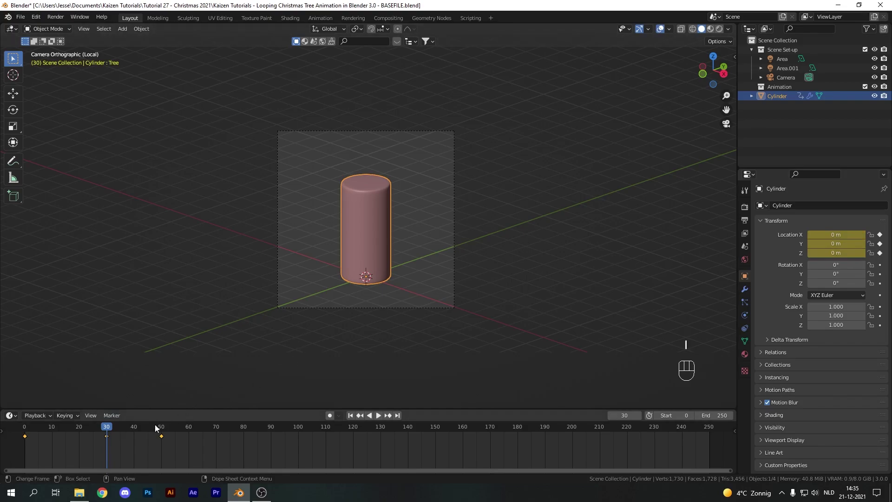
Keyframe Location X at 0 on frame 110 and 9.8356 on frame 140 so the tree slides off to the right.
drag(164, 432, 330, 442)
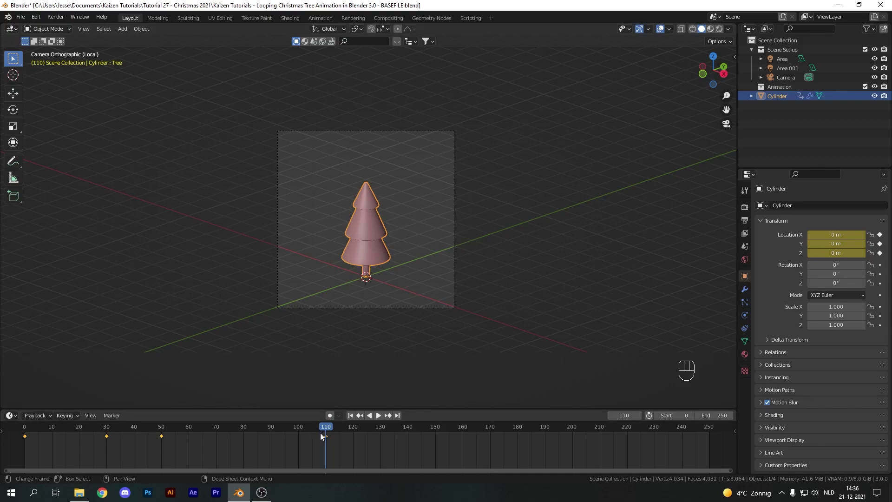
drag(330, 432, 416, 432)
key(g)
key(g)
key(i)
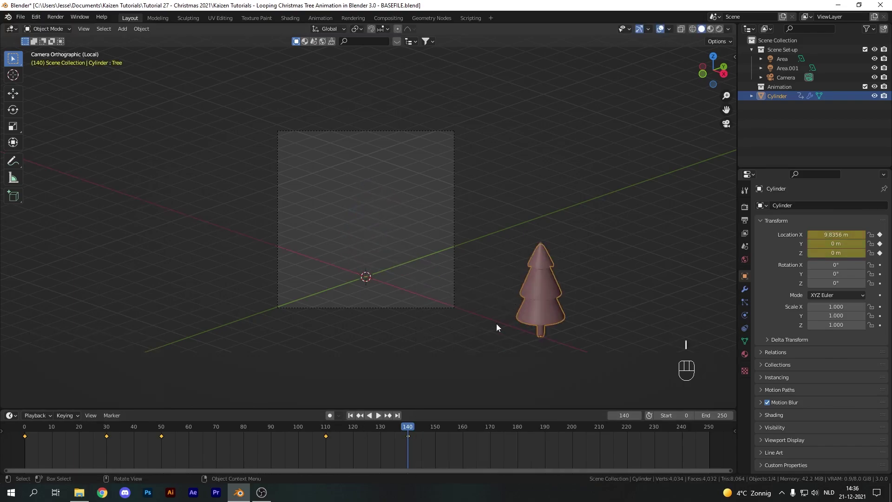
Give all the tree's keyframes ease-in-and-out interpolation and preview the playback.
click(314, 431)
key(space)
drag(47, 434, 15, 435)
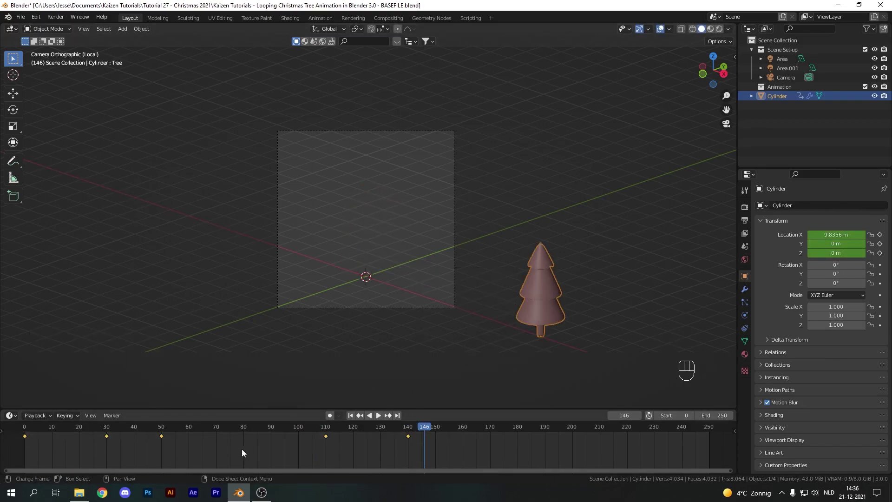
key(ctrl+e)
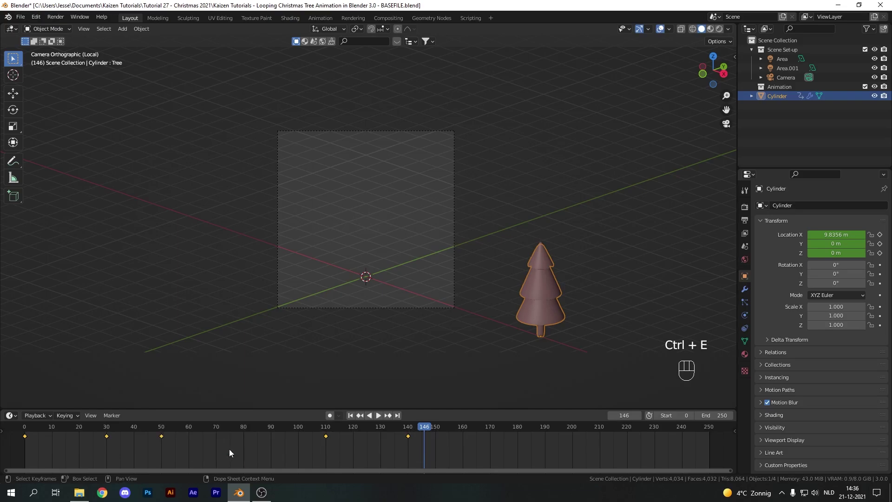
key(t)
click(358, 415)
key(space)
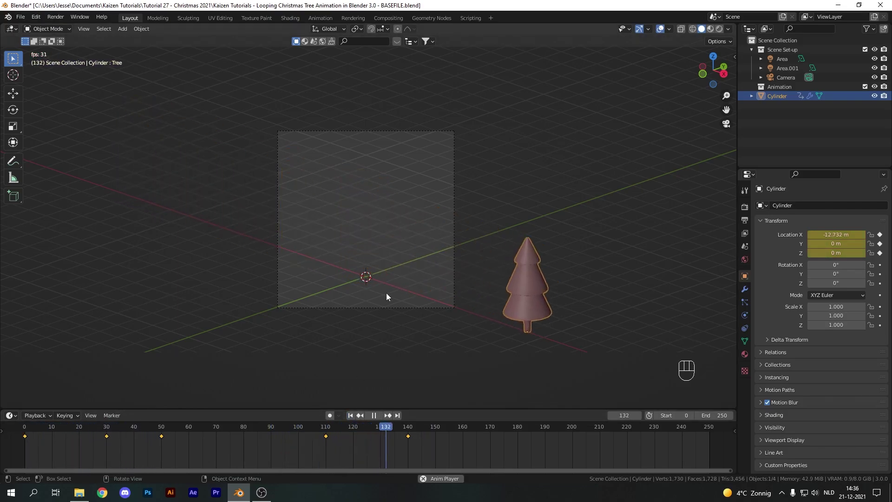
key(space)
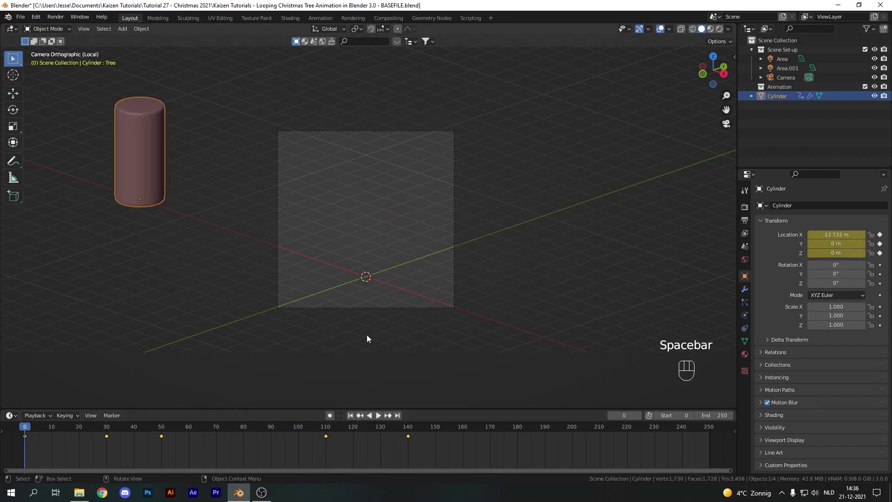
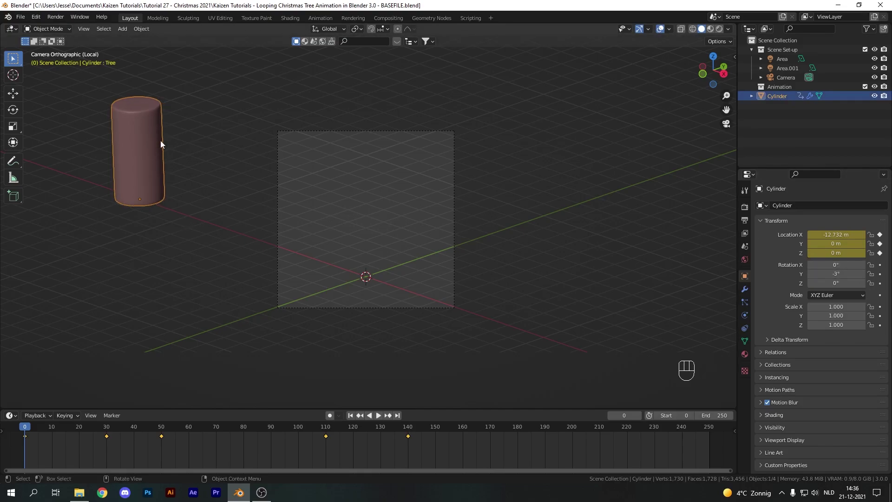
Keyframe Rotation Y -3° and Z 1080° so the tree straightens while spinning three turns, then preview.
key(i)
drag(67, 429, 113, 434)
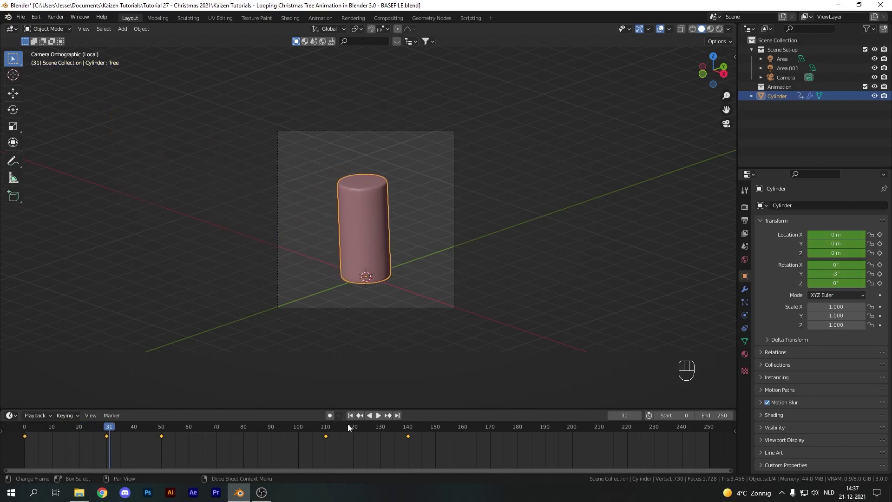
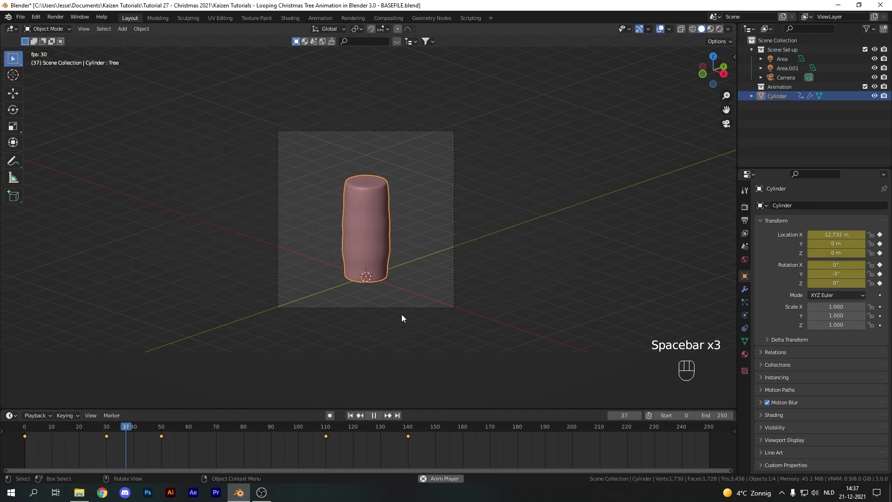
key(space)
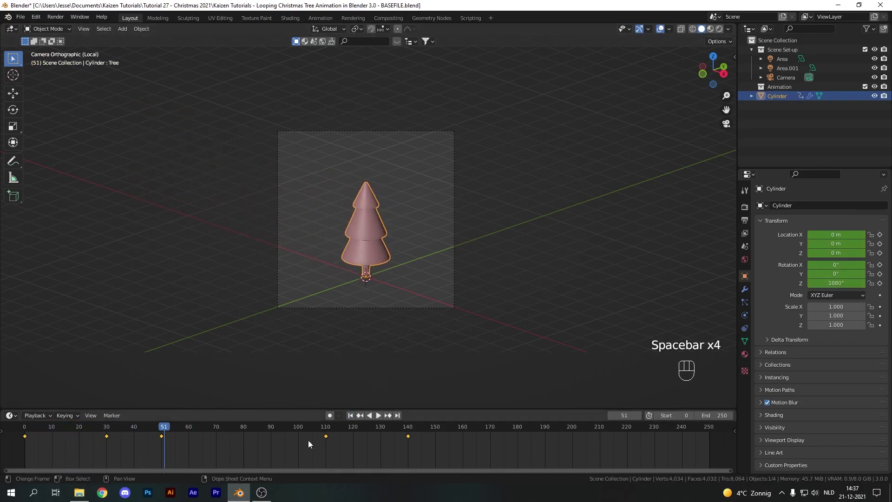
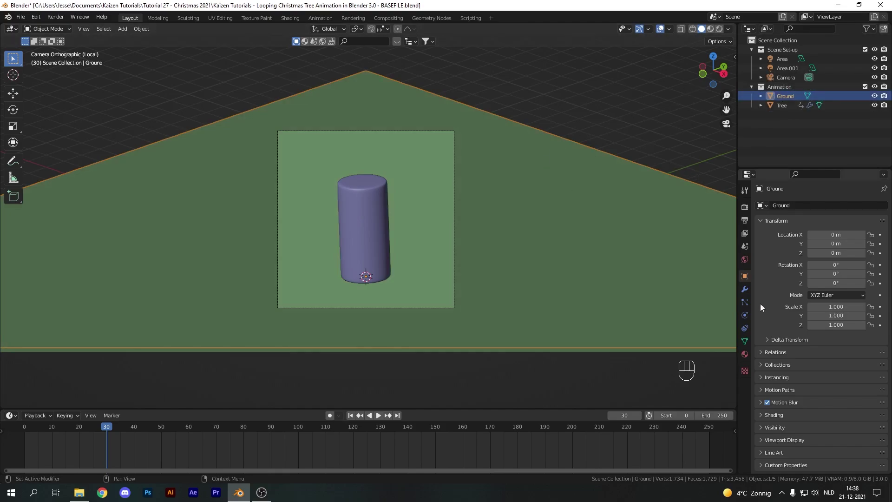
Give the Ground plane Collision physics with damping raised to 0.25.
click(747, 319)
click(786, 218)
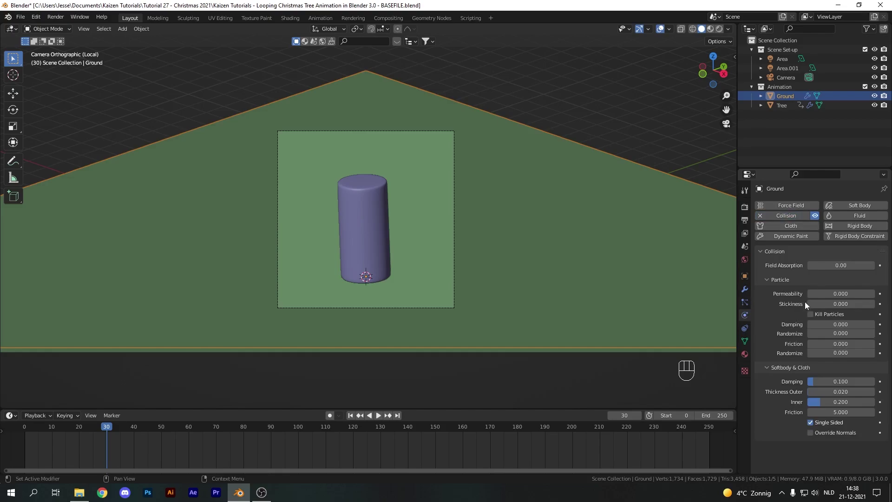
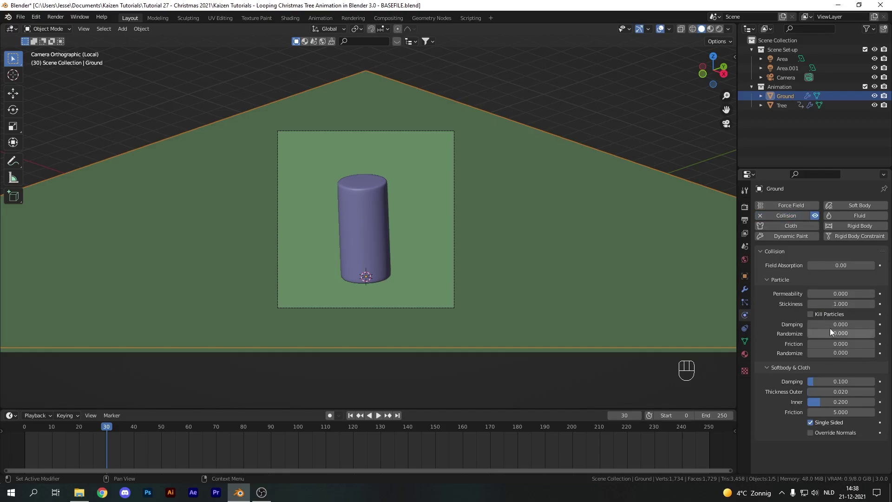
drag(836, 329, 842, 327)
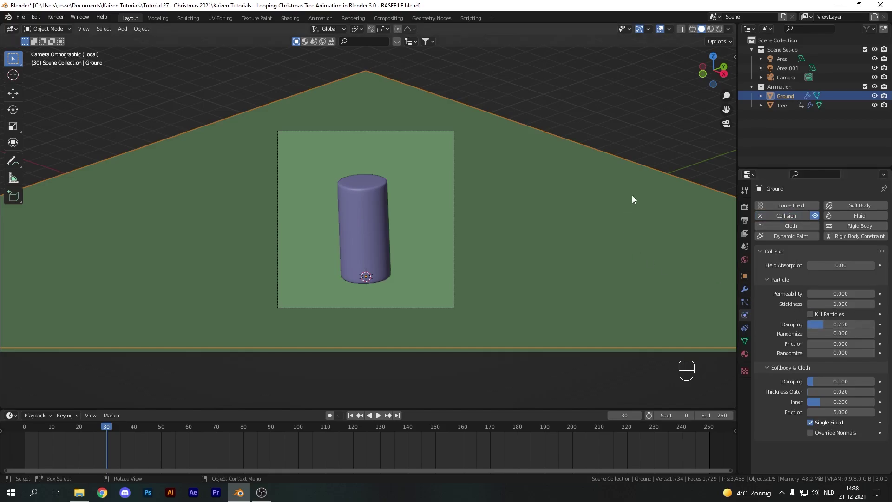
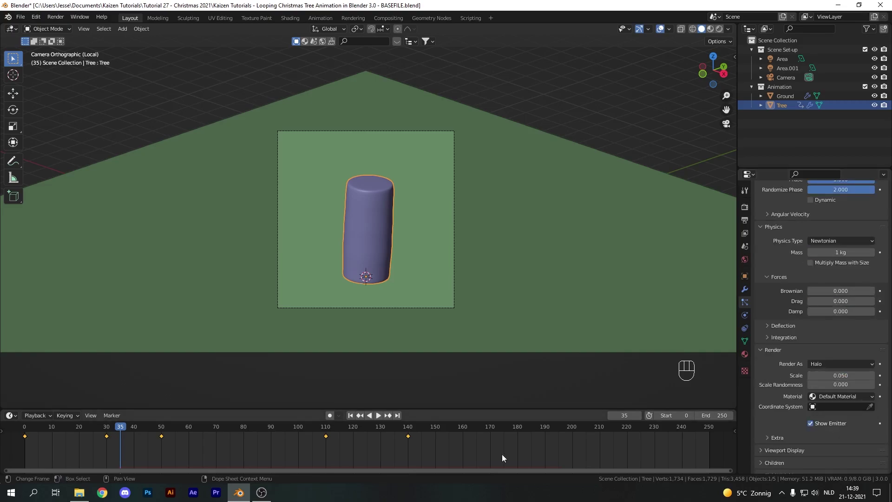
Play back the snowfall, then scrub to frame 65 where snow has settled at the base.
click(352, 417)
key(space)
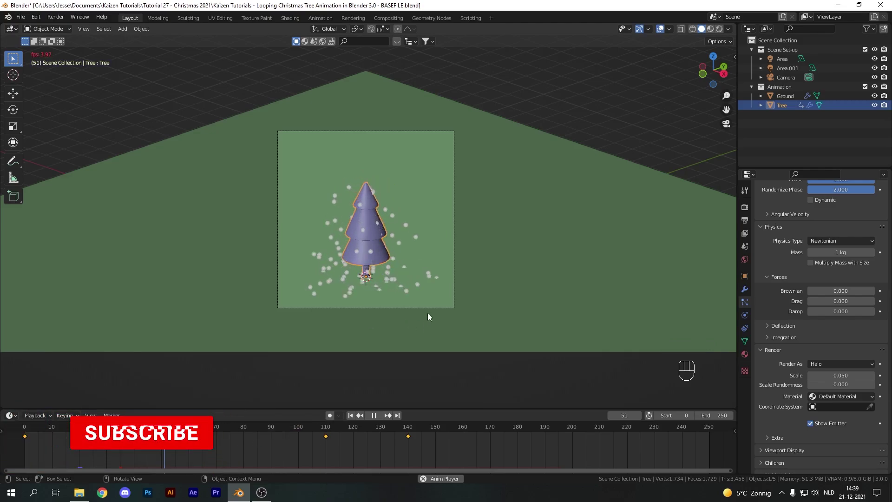
key(space)
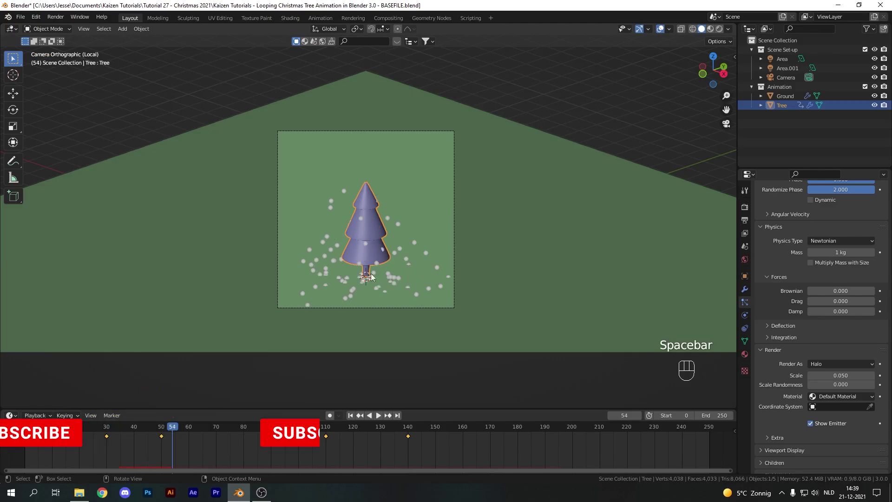
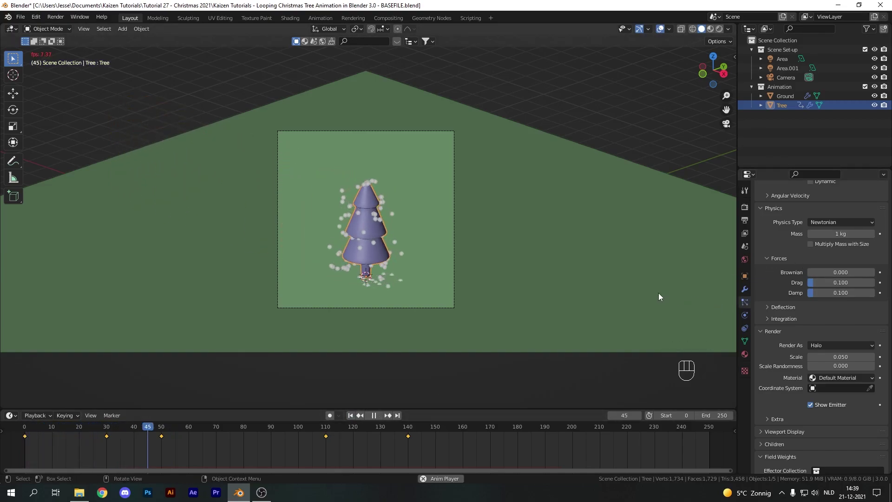
key(space)
drag(192, 434, 371, 299)
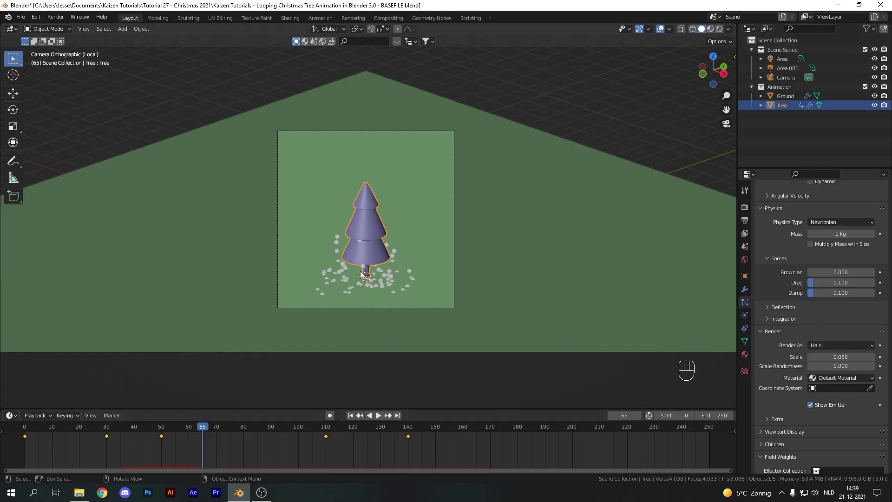
Add a Wind force field, rotated -90° on X and pushed back along Y behind the tree.
key(shift+a)
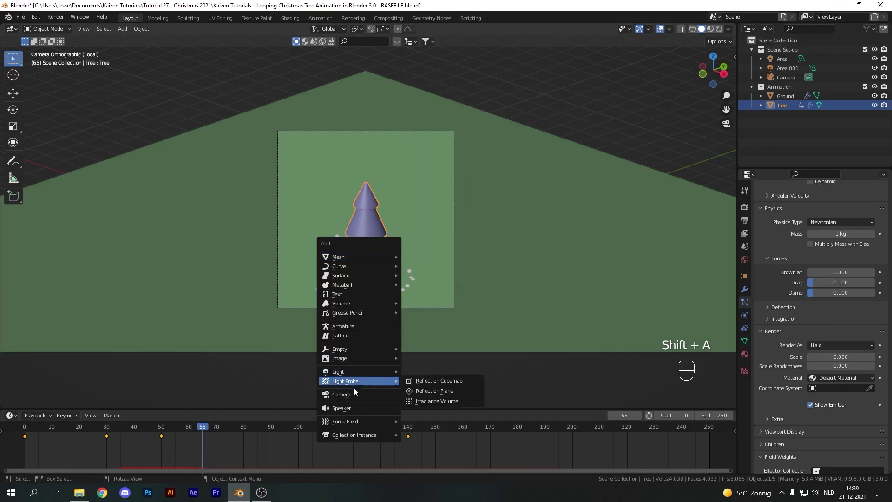
key(r)
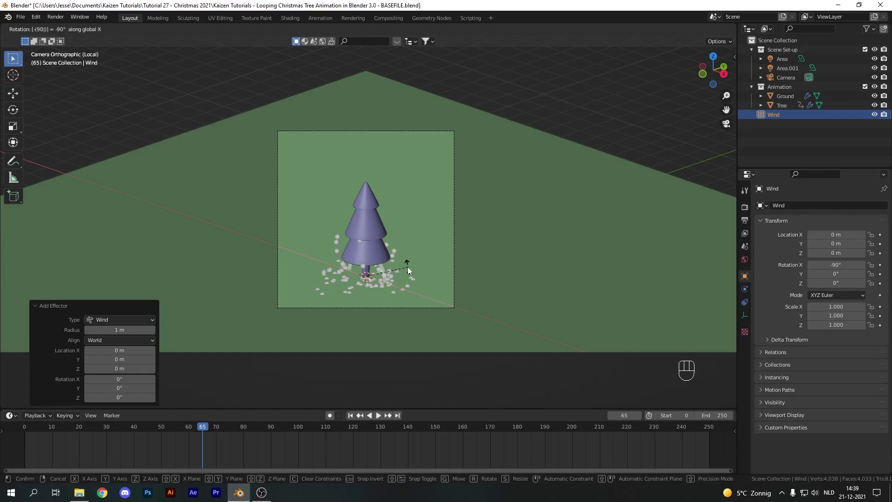
key(g)
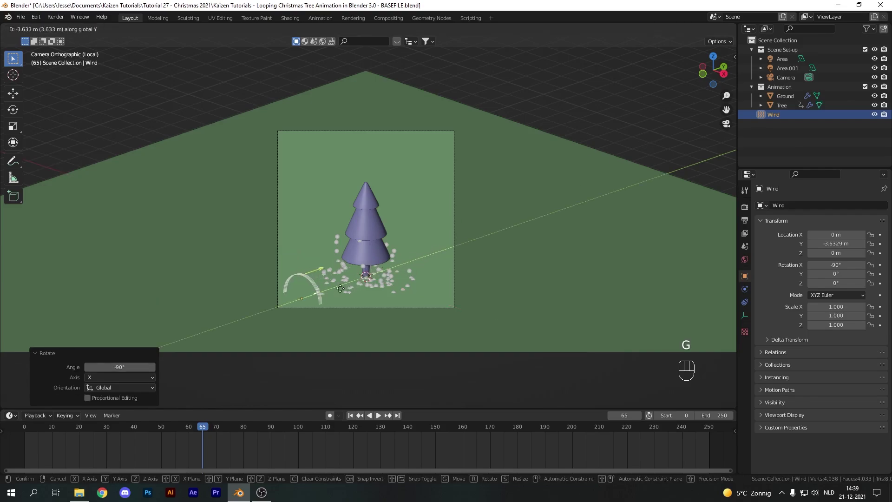
click(766, 290)
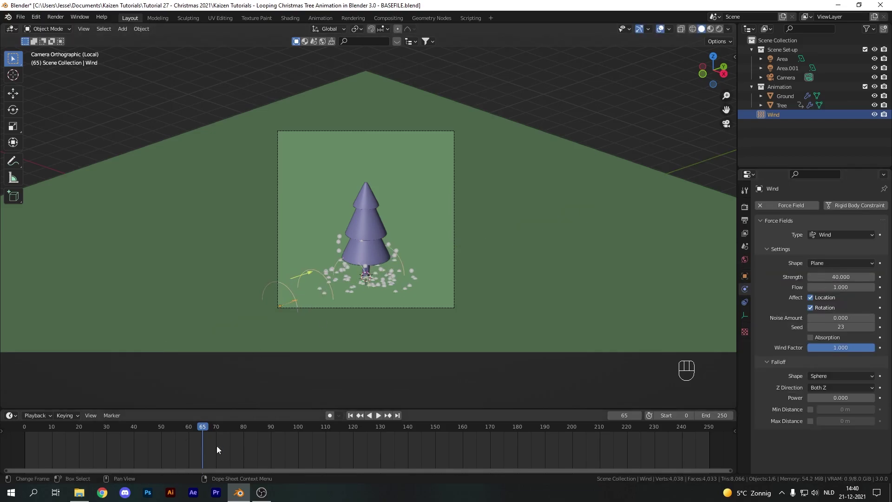
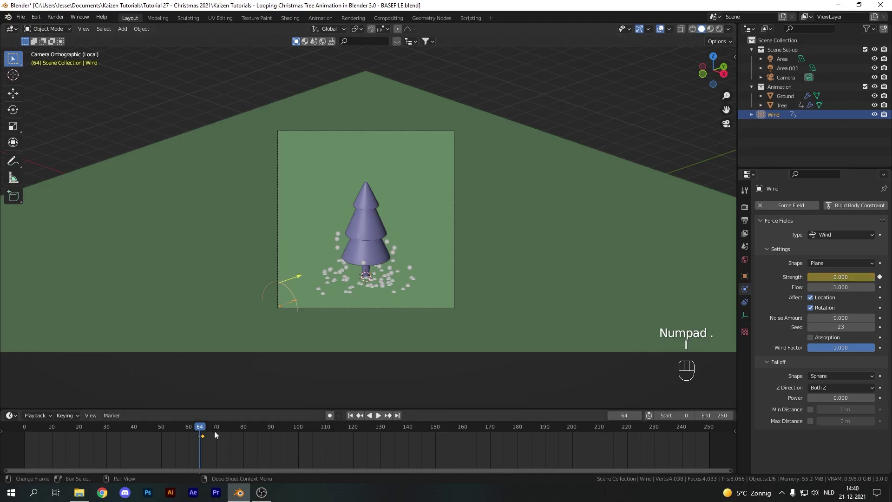
Keyframe wind Strength from 0 to 40, shift the keys later and play back the snow blowing away.
drag(192, 430, 226, 435)
key(space)
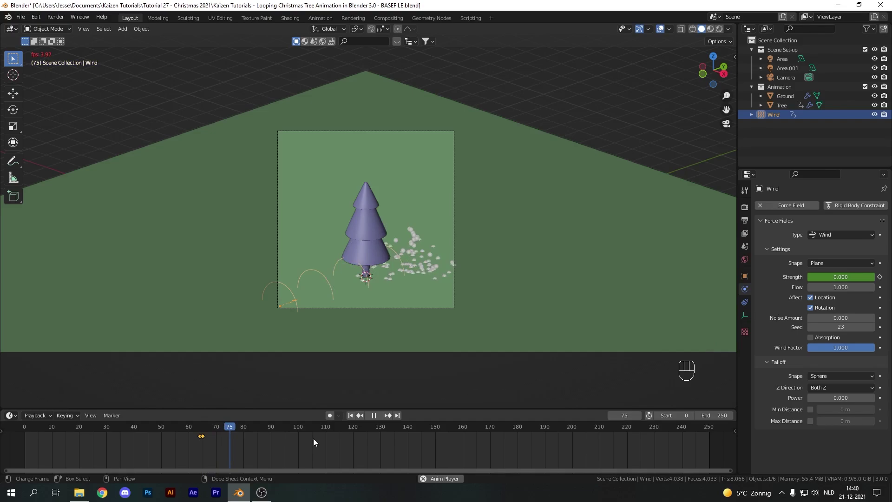
key(space)
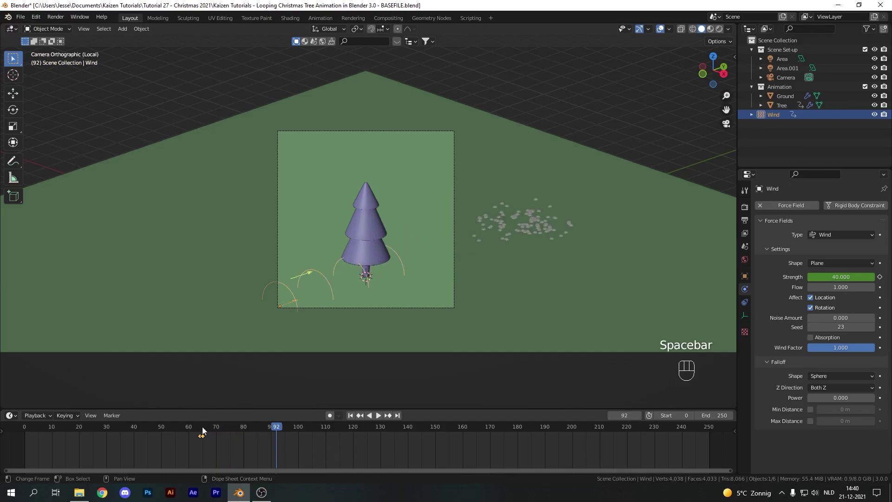
drag(196, 450, 206, 438)
drag(202, 441, 210, 424)
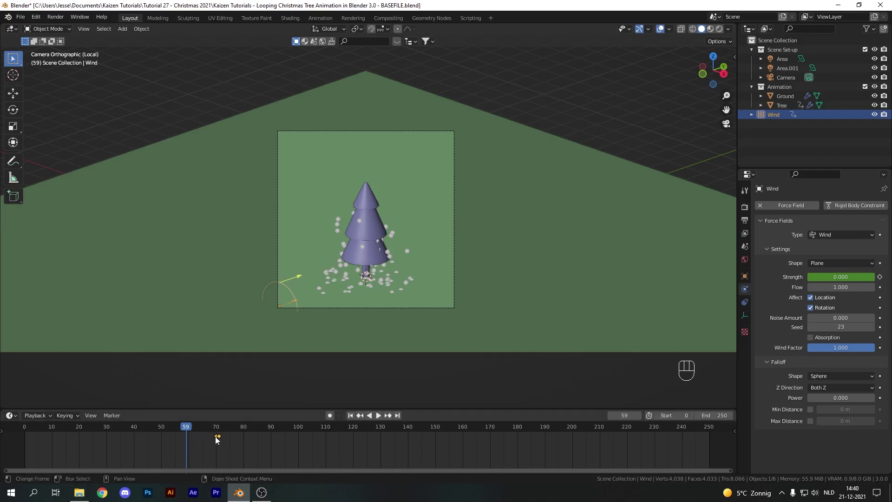
click(224, 441)
key(space)
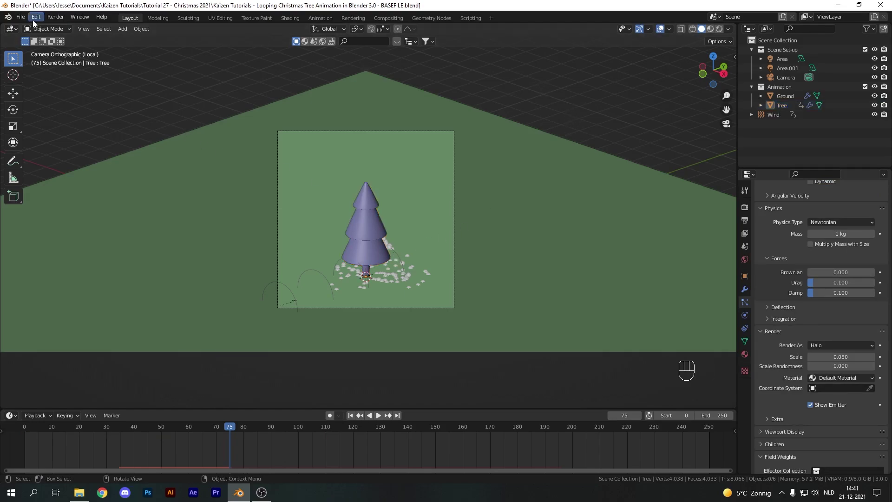
Confirm Add Curve: Extra Objects is enabled in Preferences and bring up the Add menu.
drag(37, 23, 75, 152)
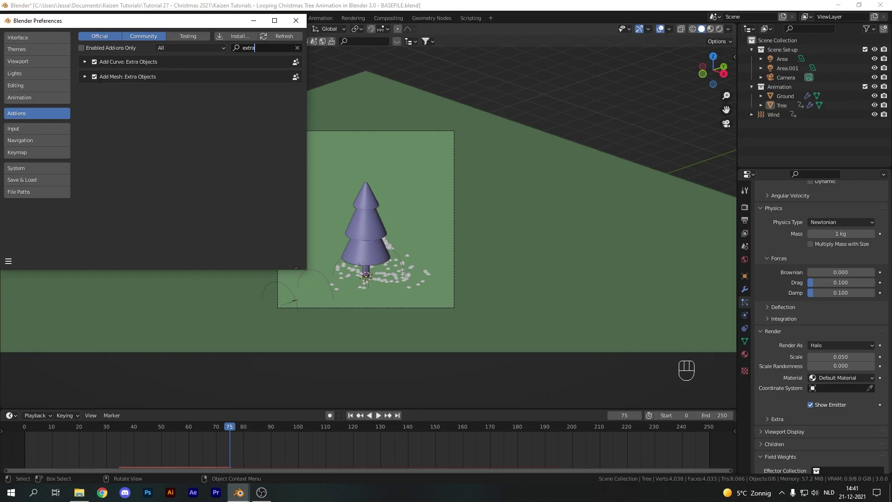
key(shift+a)
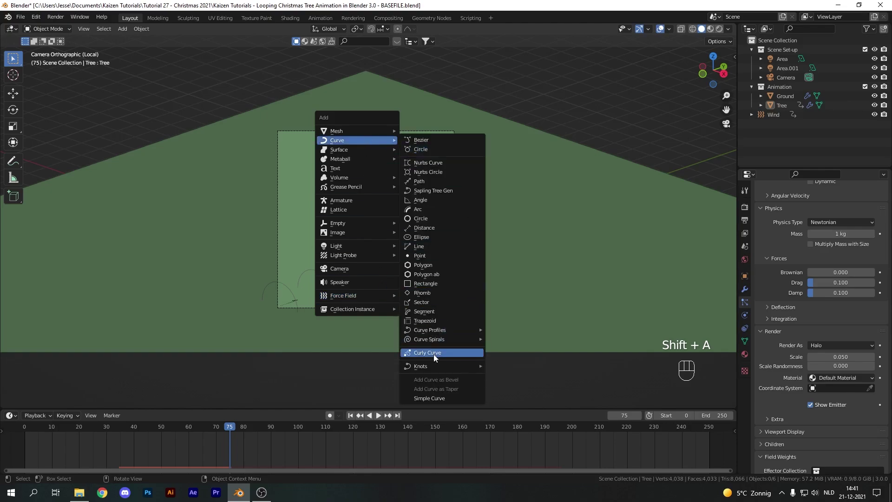
Add a Curly Curve, convert to mesh with a 0.02 m Solidify (offset -1) and scale it down.
key(KP_Divide)
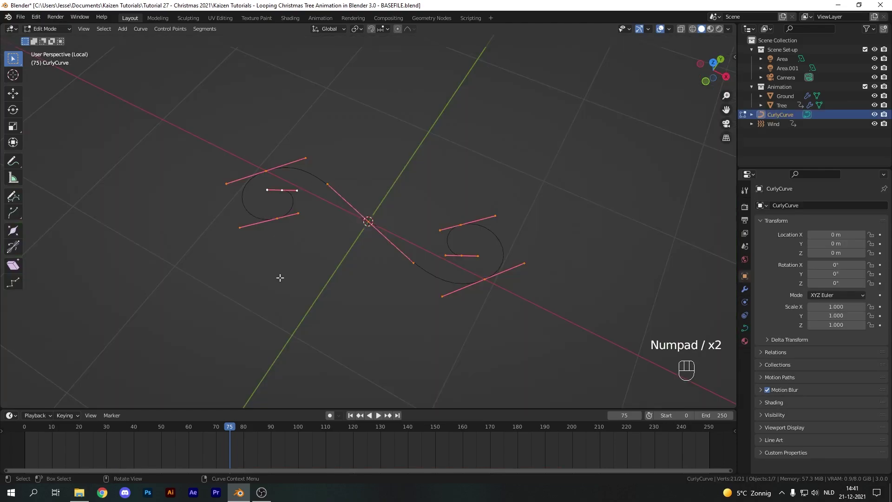
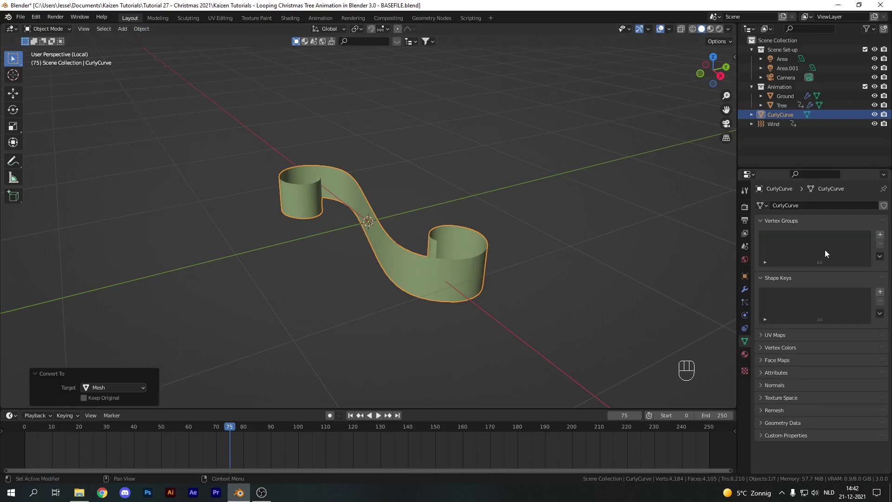
click(715, 369)
drag(519, 237, 542, 218)
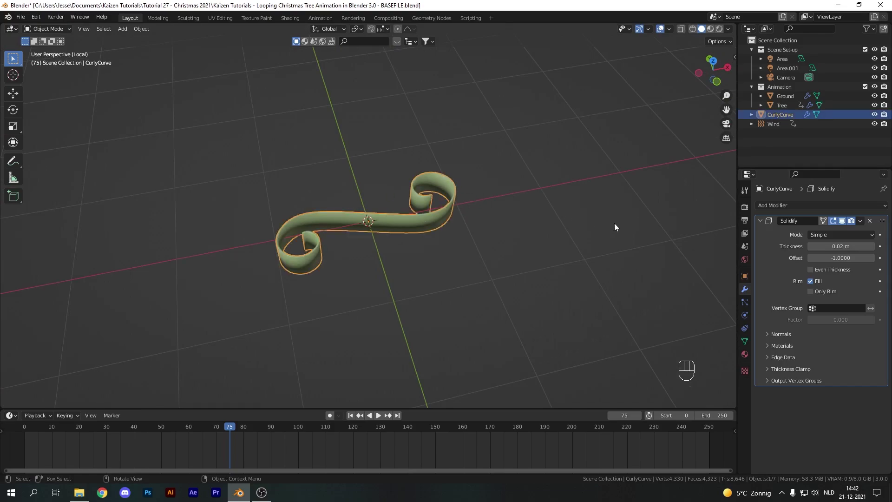
key(s)
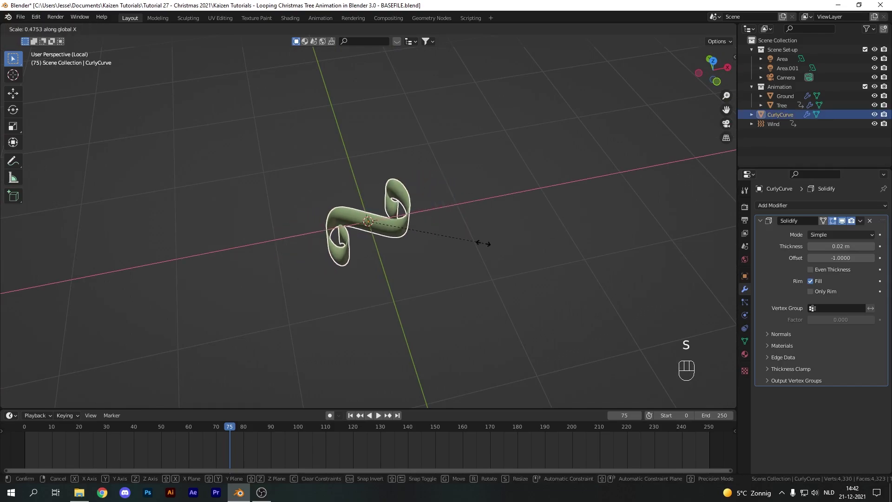
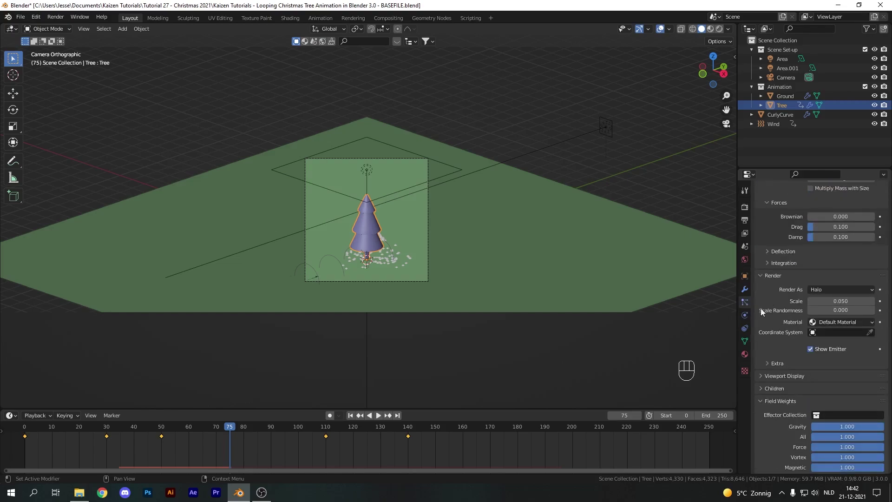
Render the tree's particles as CurlyCurve objects, scale 0.35 with 0.6 randomness, and play to check.
drag(844, 294, 812, 339)
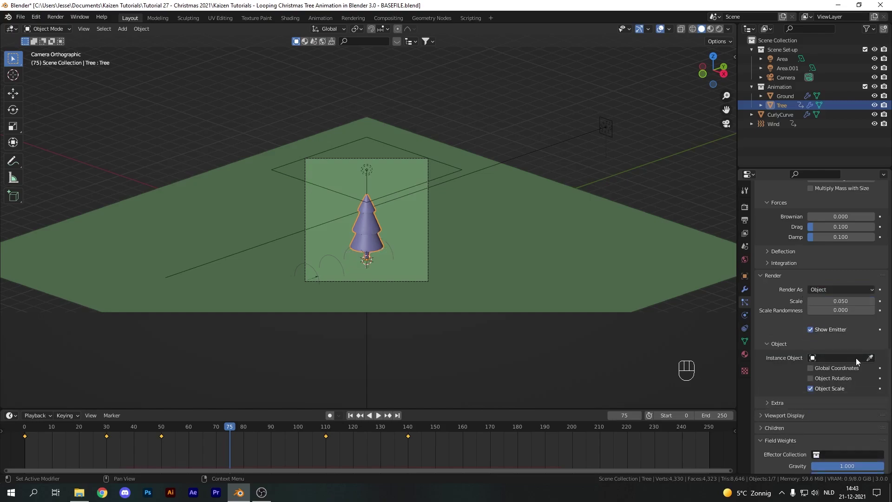
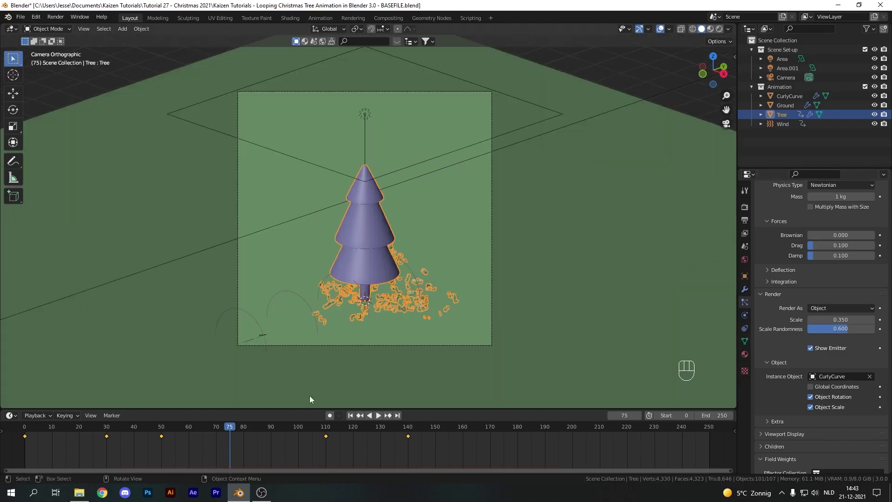
key(space)
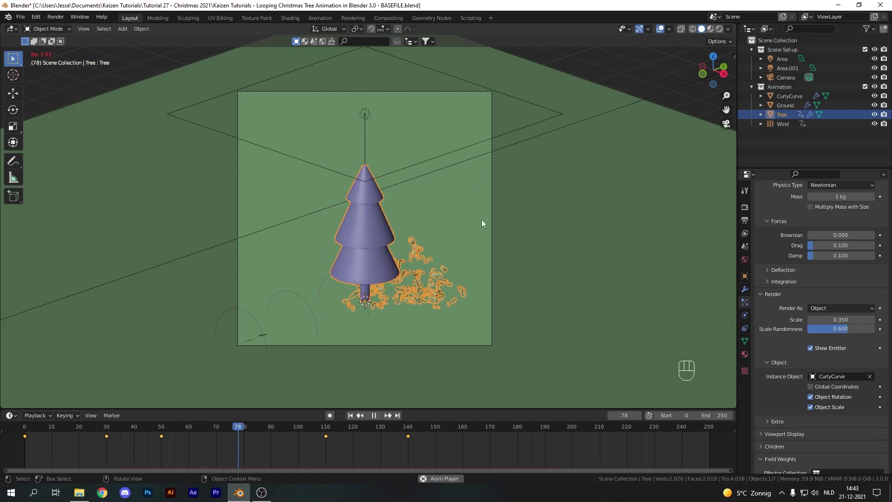
key(space)
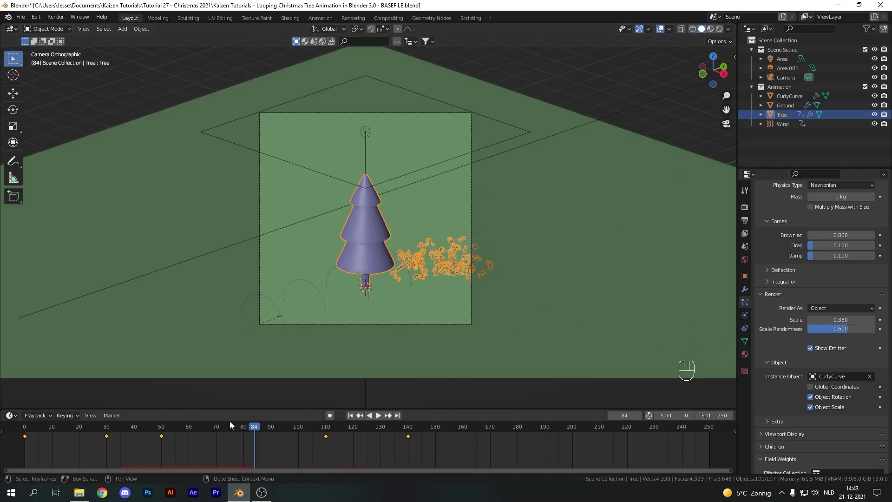
click(238, 430)
Add a five-point Star, stand it upright, tilt 18° on Y, shrink and lower it onto the treetop.
drag(249, 430, 338, 128)
key(shift+a)
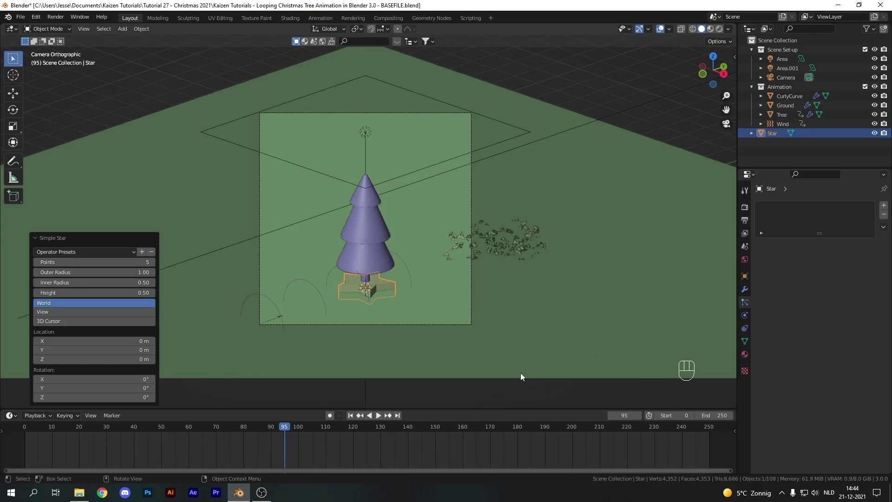
key(r)
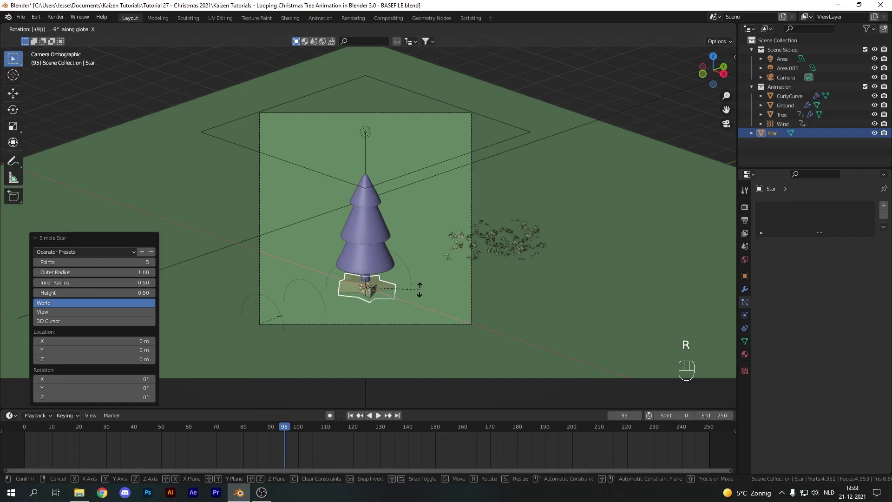
key(r)
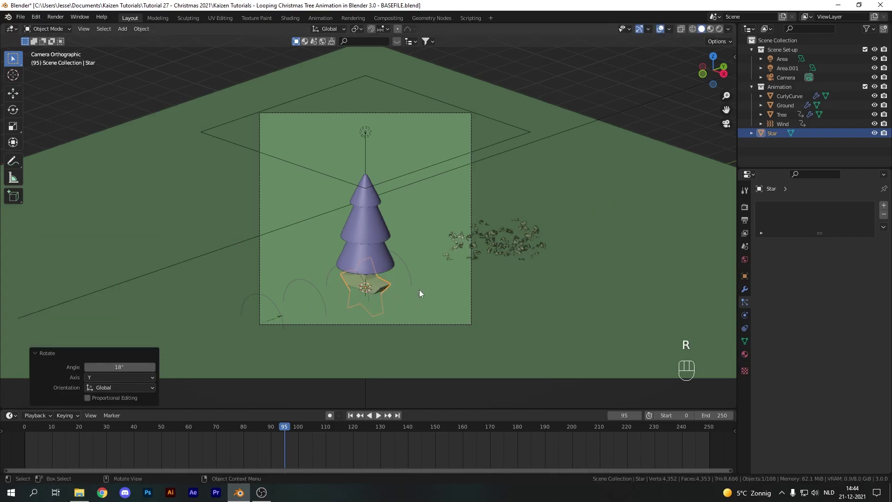
key(g)
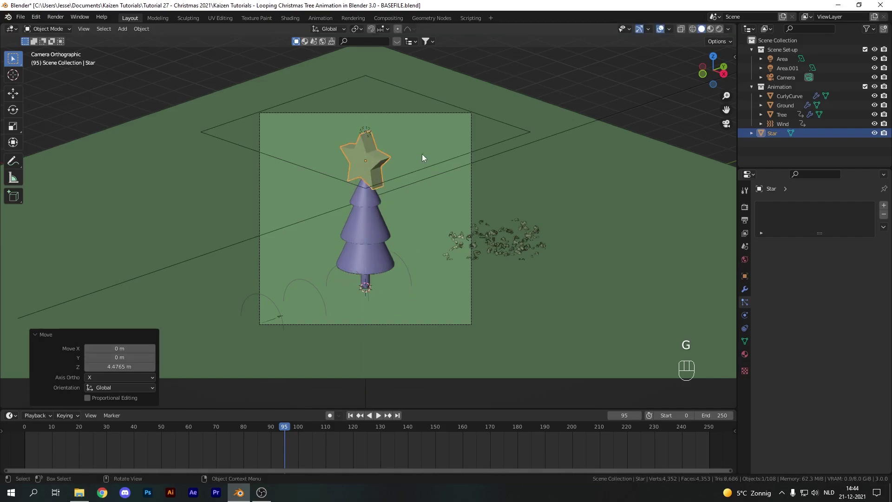
key(s)
key(g)
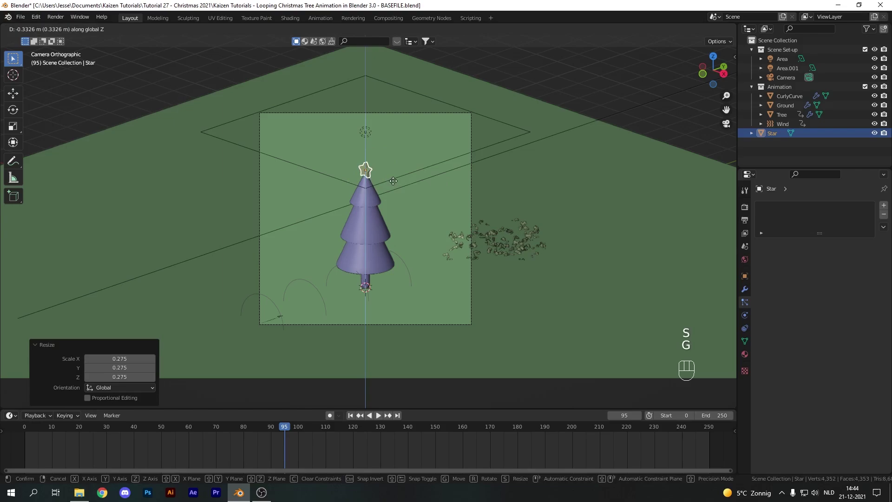
key(s)
key(g)
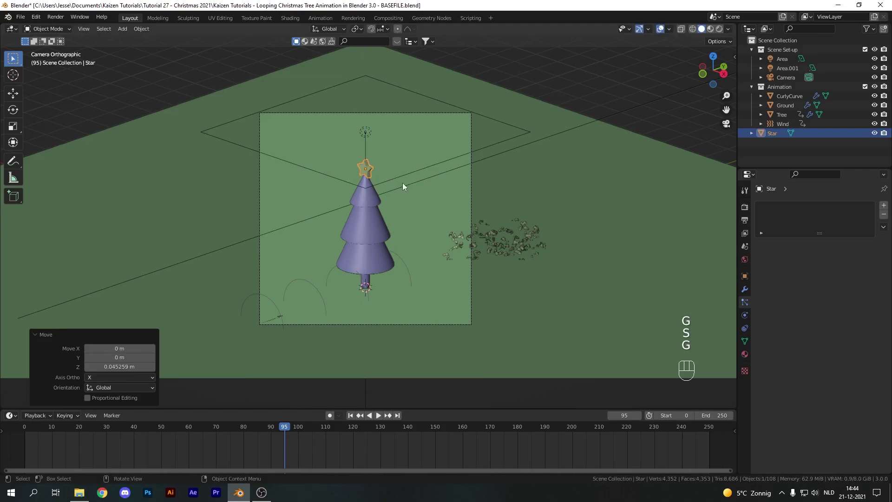
Rotate the star 45° on Z, raise its geometry above the origin in Edit Mode, and seat it on the tip.
key(r)
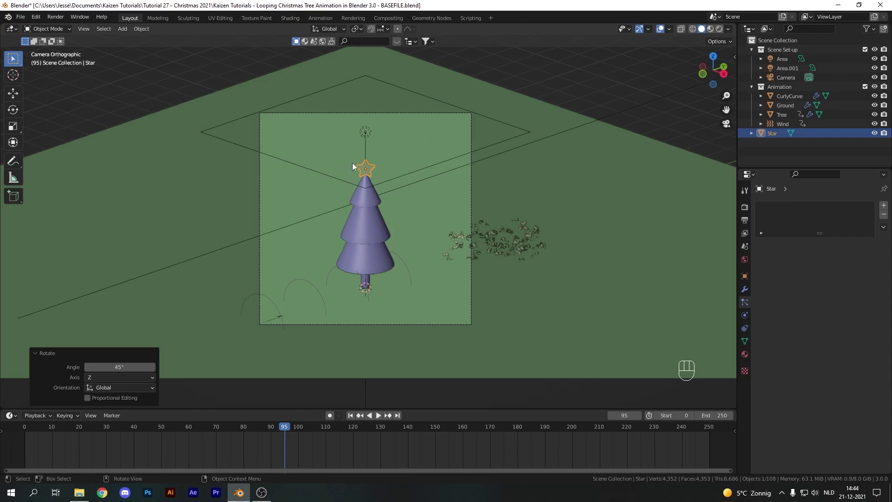
key(Tab)
key(g)
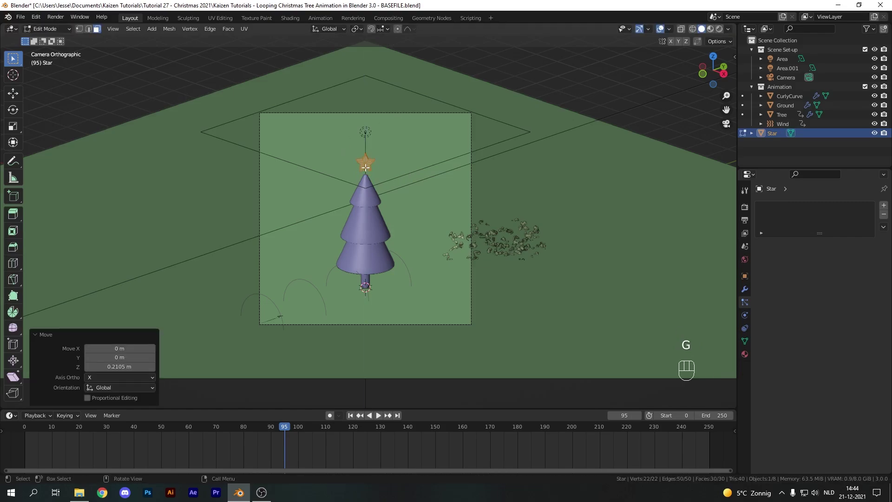
key(Tab)
key(g)
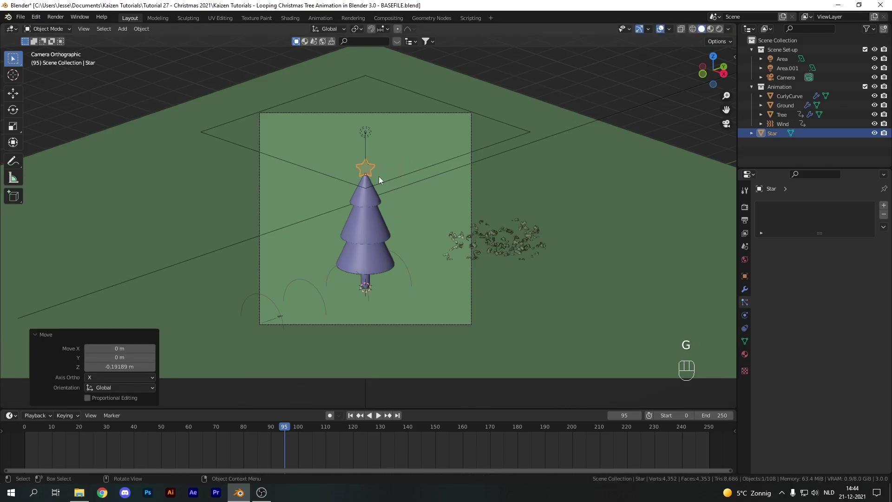
Bevel the star's edges, key its location at frame 95 and move Star into the Animation collection.
click(747, 294)
double_click(872, 272)
drag(375, 170, 362, 169)
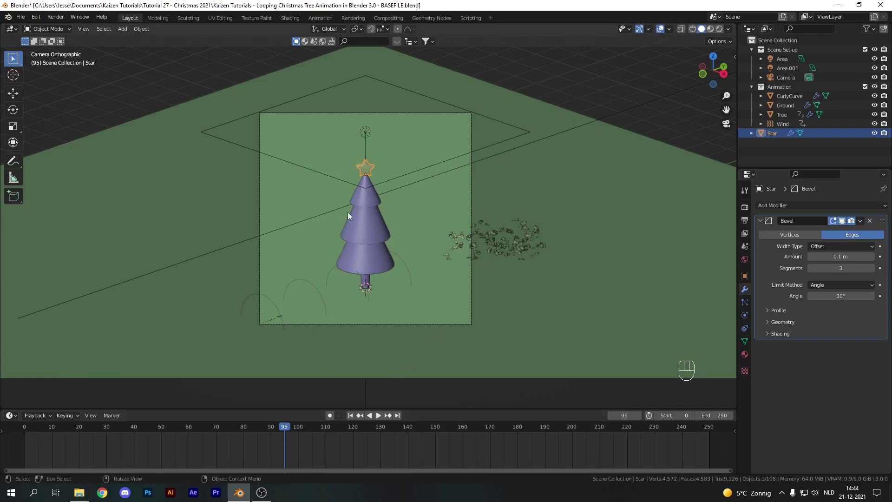
key(i)
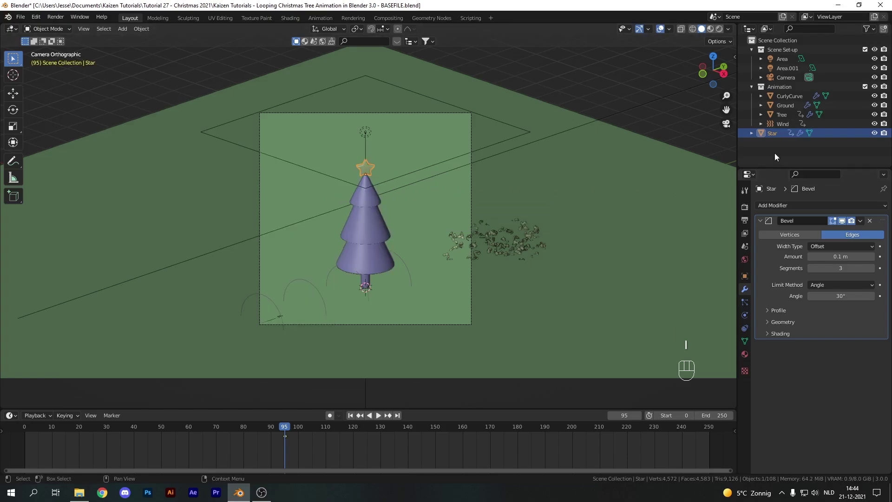
drag(763, 137, 779, 93)
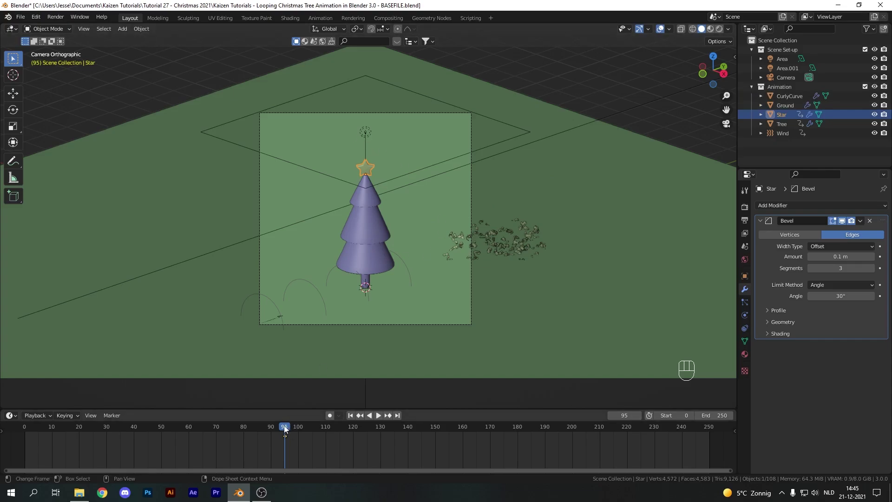
Key the star at scale 0 on frame 95 and full size with a 360° Z spin at frame 105.
drag(277, 434, 363, 198)
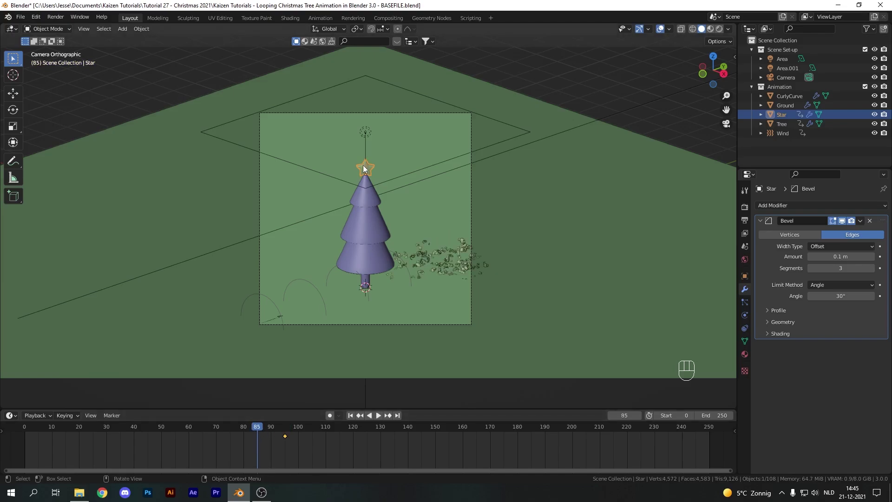
key(s)
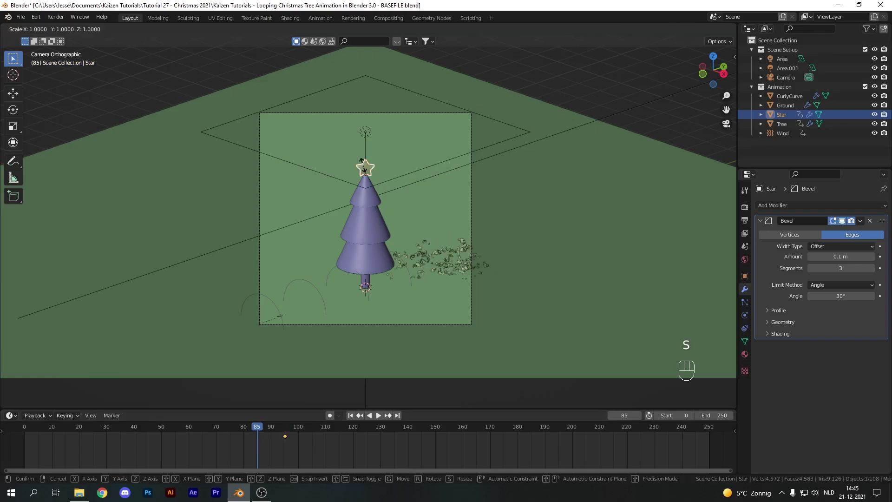
key(i)
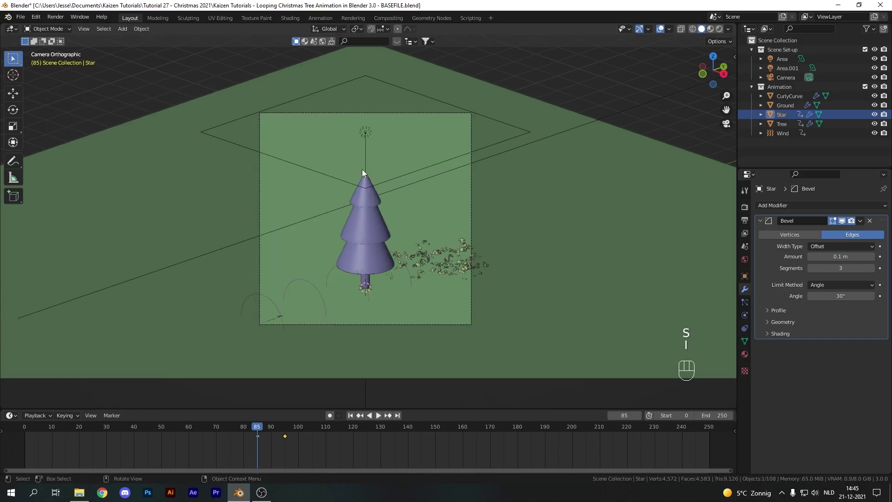
drag(250, 457, 298, 435)
drag(260, 438, 289, 438)
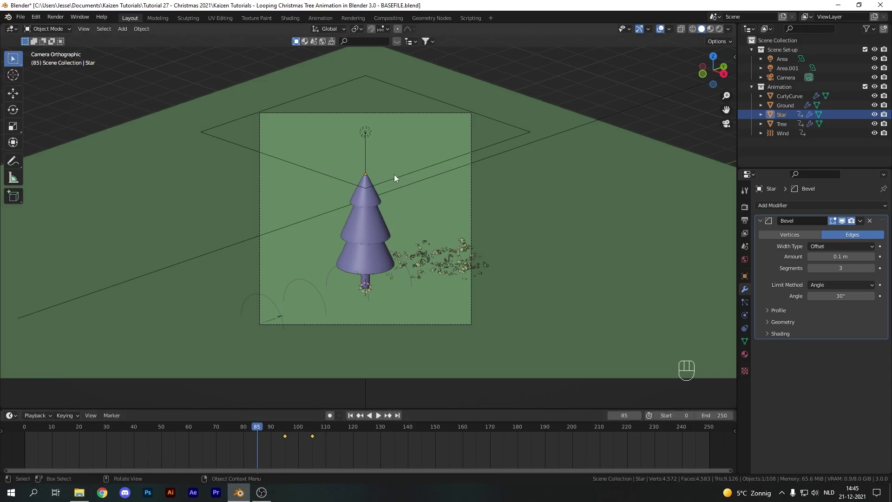
key(space)
click(287, 429)
key(ctrl+e)
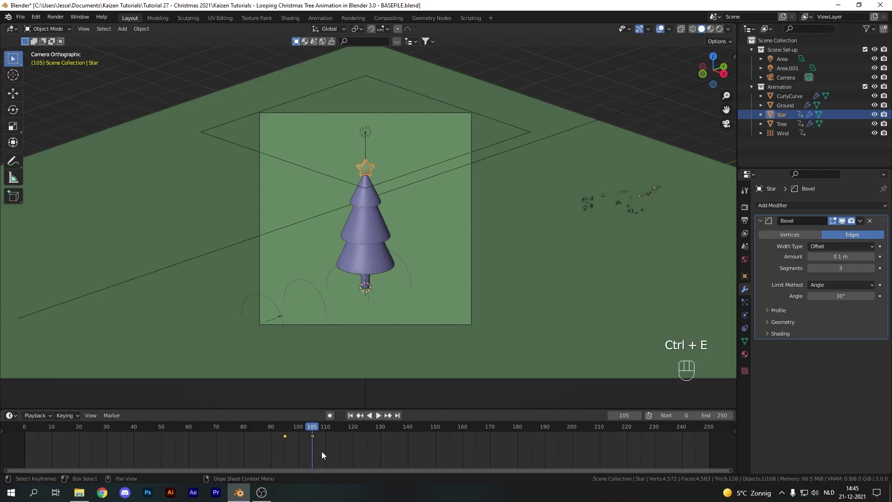
key(t)
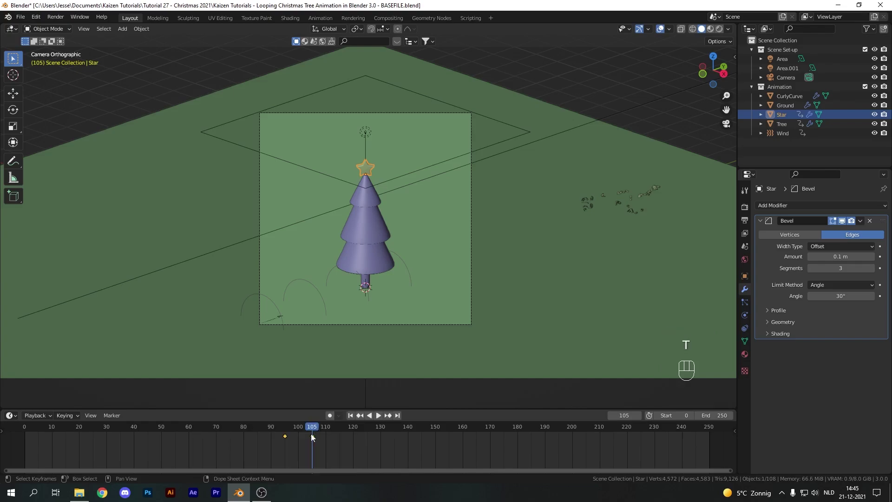
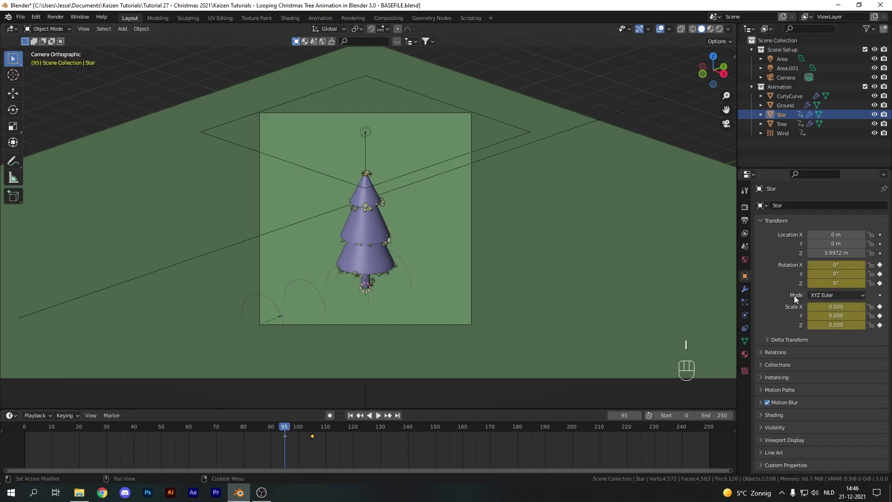
Set the star's keyframes to Ease In and Out and play back the growing, spinning star.
key(space)
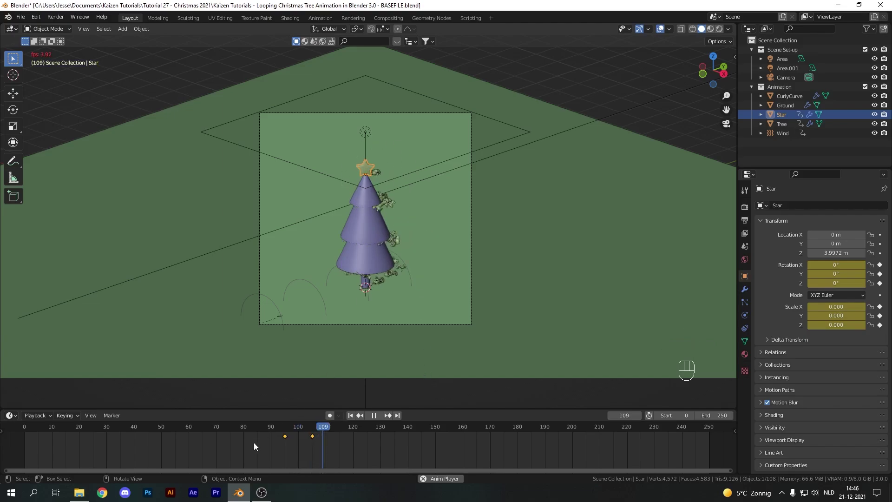
key(space)
click(269, 463)
key(ctrl+e)
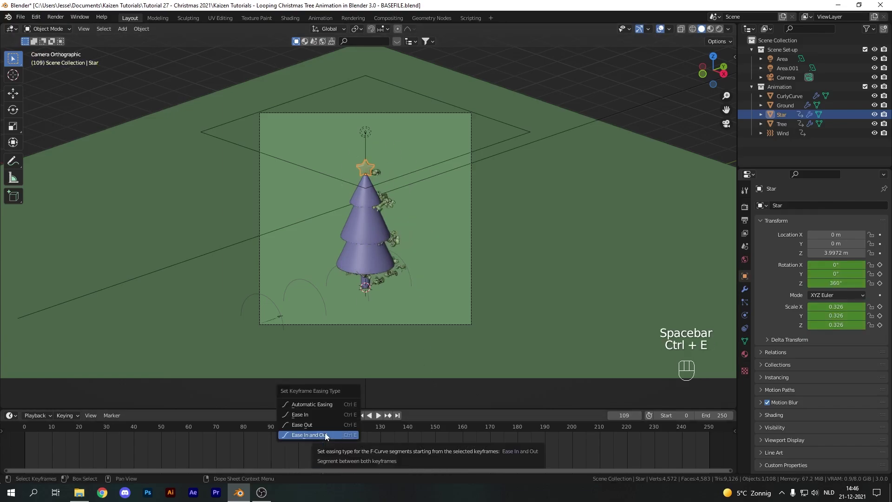
key(t)
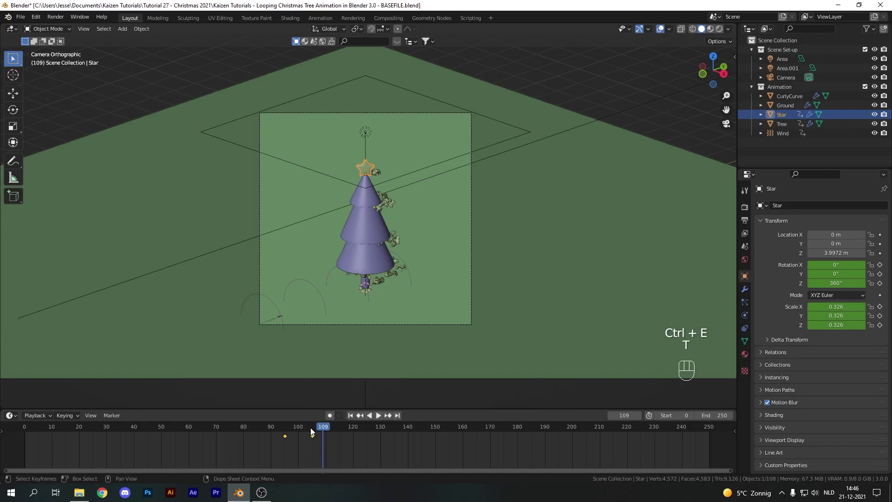
click(285, 430)
key(space)
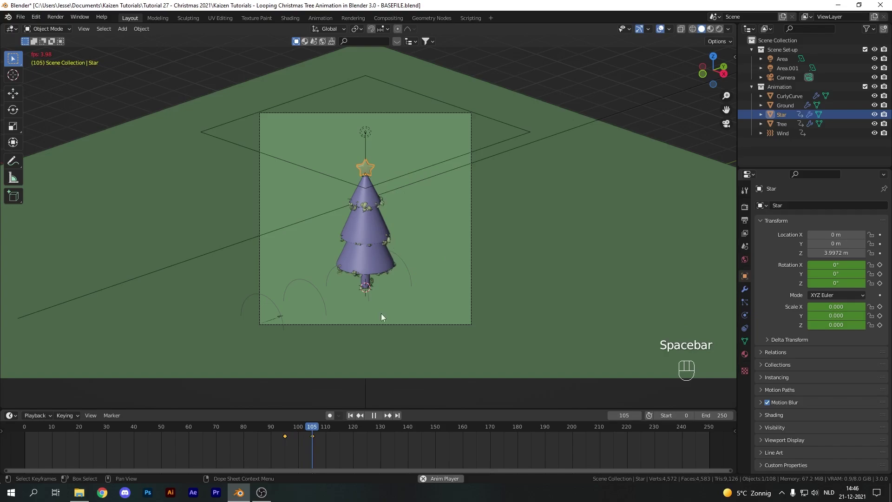
Scrub to around frame 99 and select the Star with the Tree added to the selection.
key(space)
click(356, 419)
key(space)
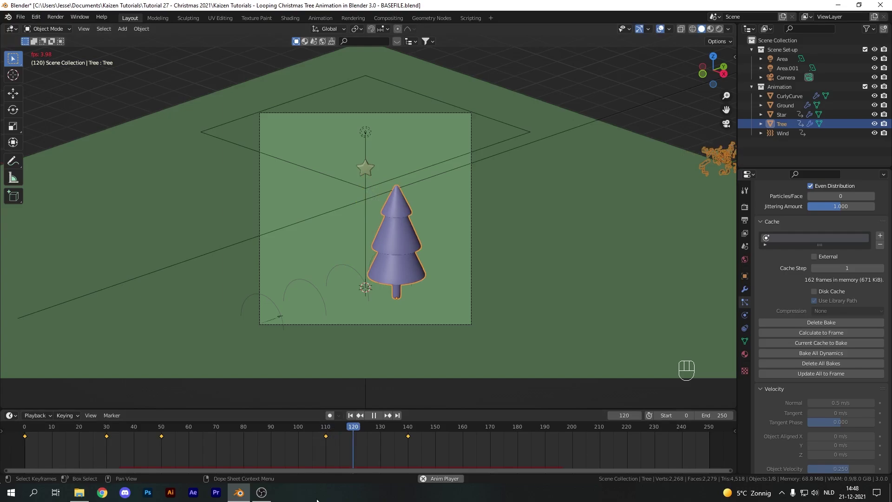
drag(344, 430, 366, 191)
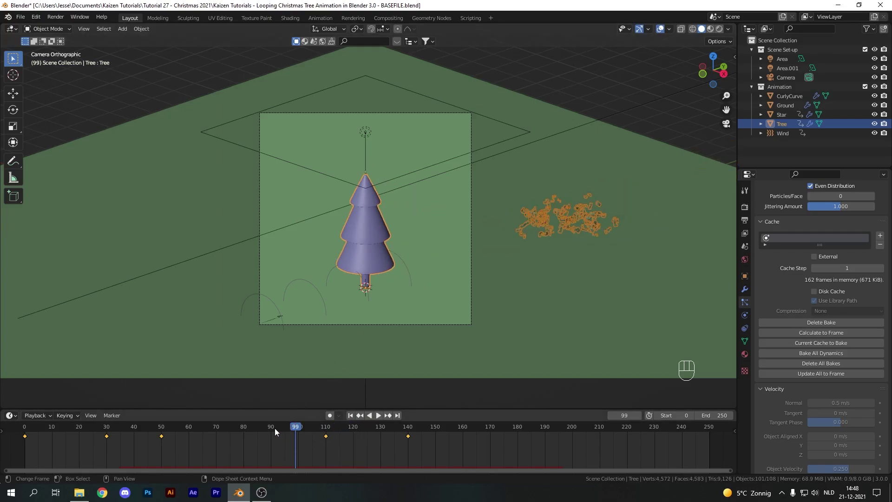
click(274, 432)
click(274, 432)
click(776, 117)
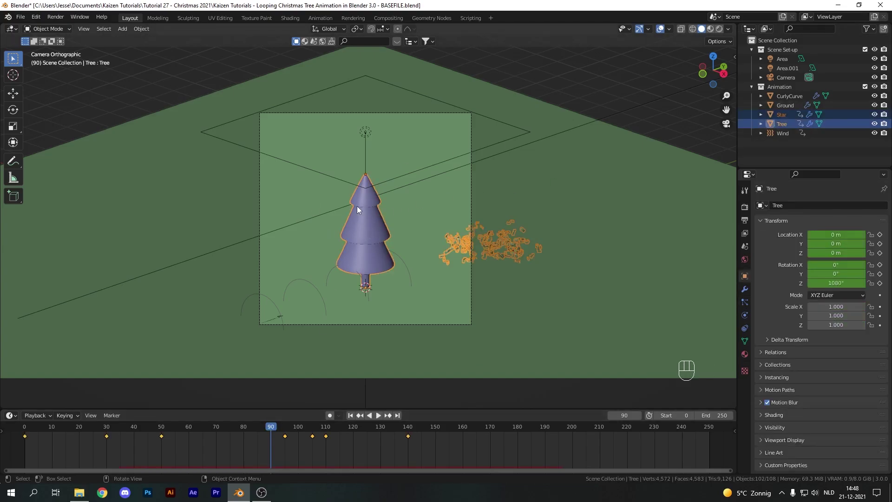
Parent the Star to the Tree (Ctrl+P > Object) and scrub to frame 129 to confirm it rides off frame.
key(ctrl+p)
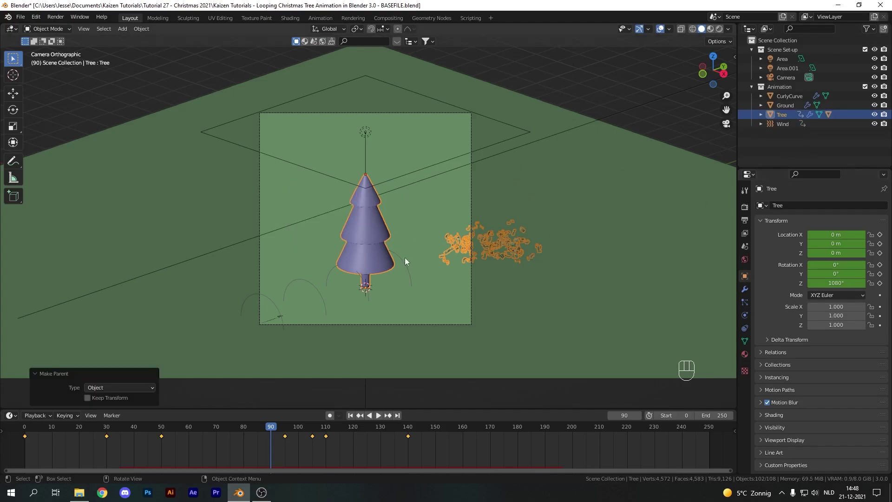
drag(317, 431, 494, 337)
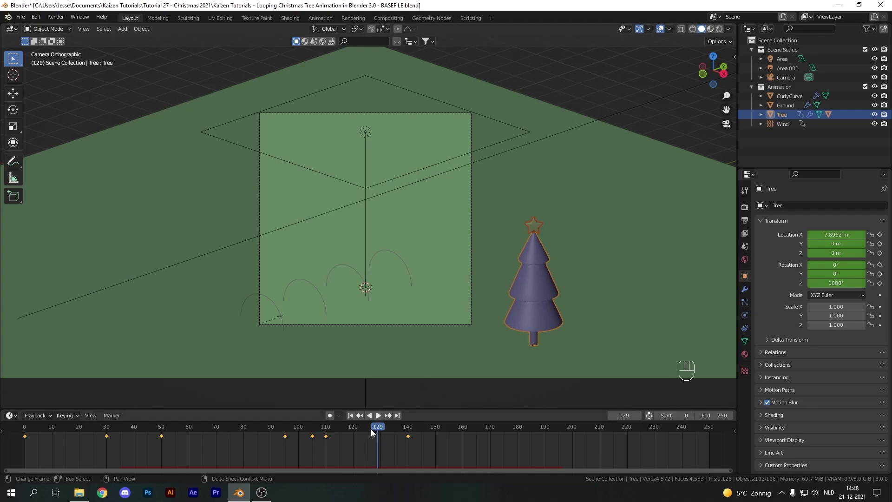
drag(374, 434, 556, 229)
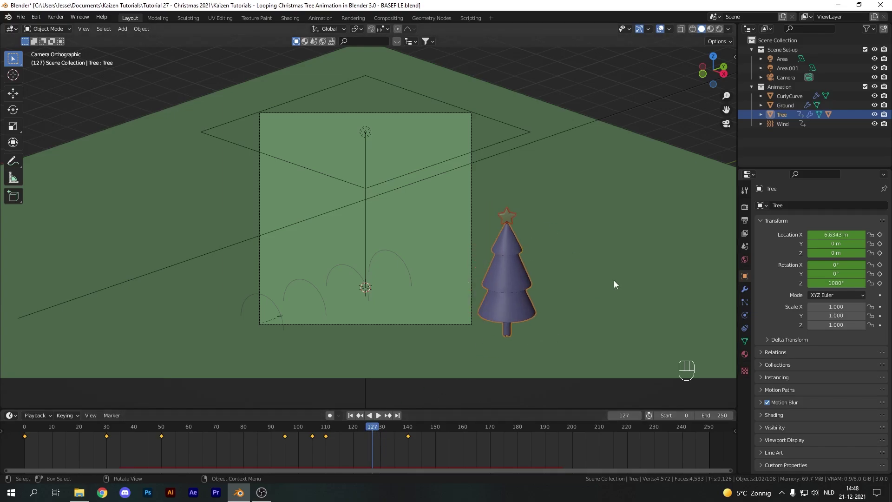
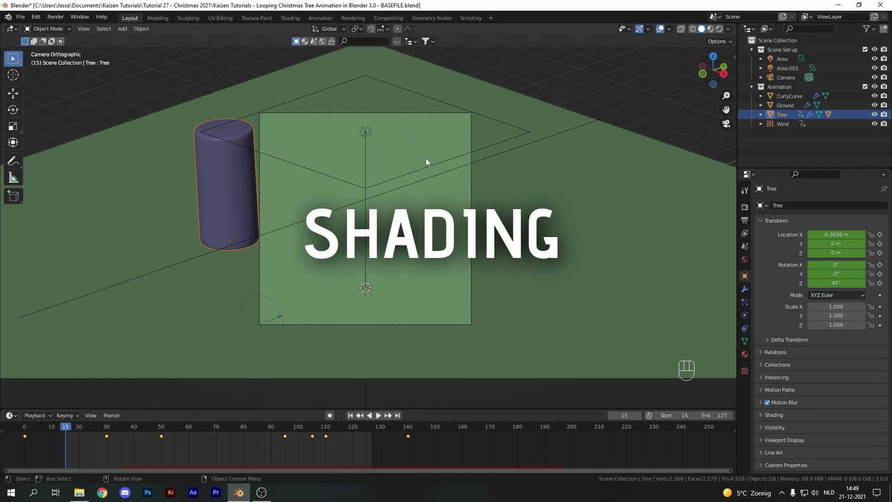
Switch the viewport to Rendered shading for a live Cycles preview of the scene.
key(z)
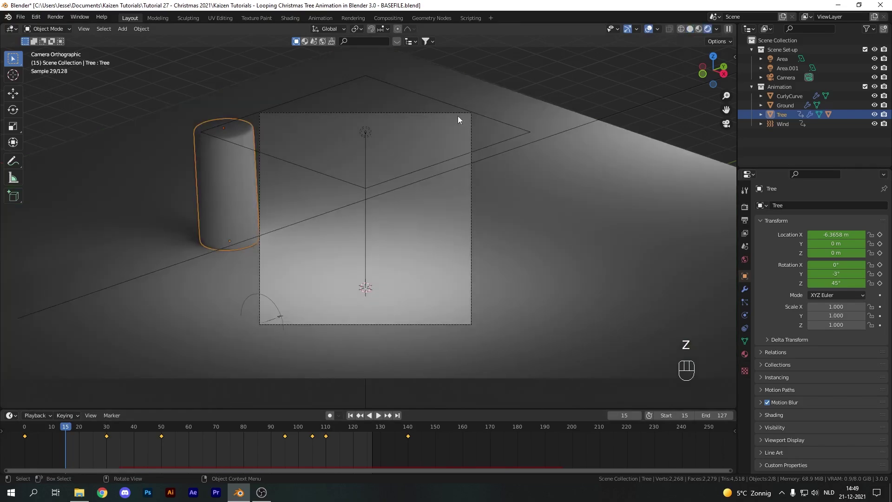